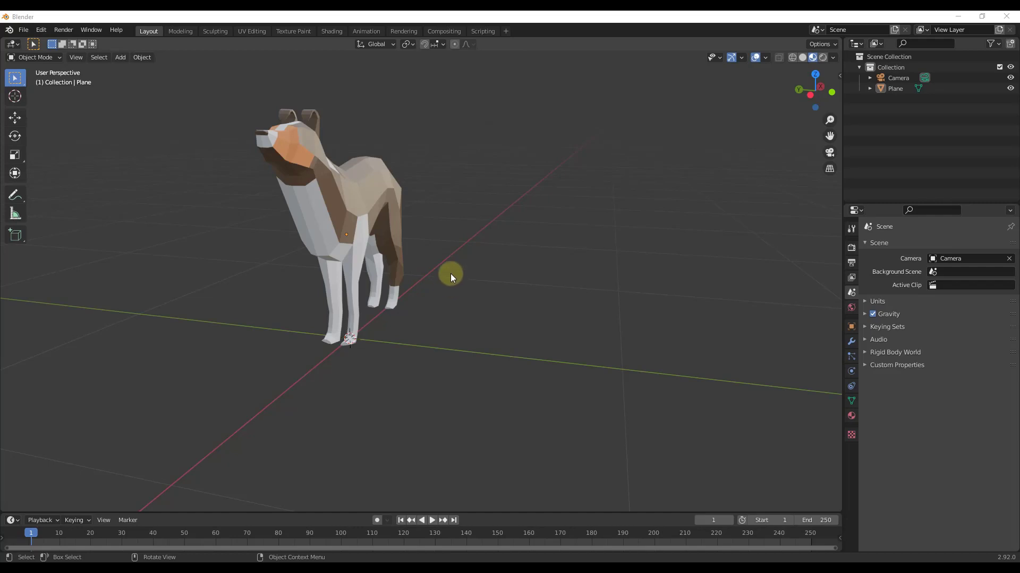
Place the 3D cursor right of the dog, add a cube there, scale it down and show its Modifier Properties.
{"action": "scroll", "scroll_direction": "down", "scroll_amount": 3}
{"action": "left_click", "coordinate": [471, 275]}
{"action": "key", "text": "shift+a"}
{"action": "key", "text": "g"}
{"action": "key", "text": "s"}
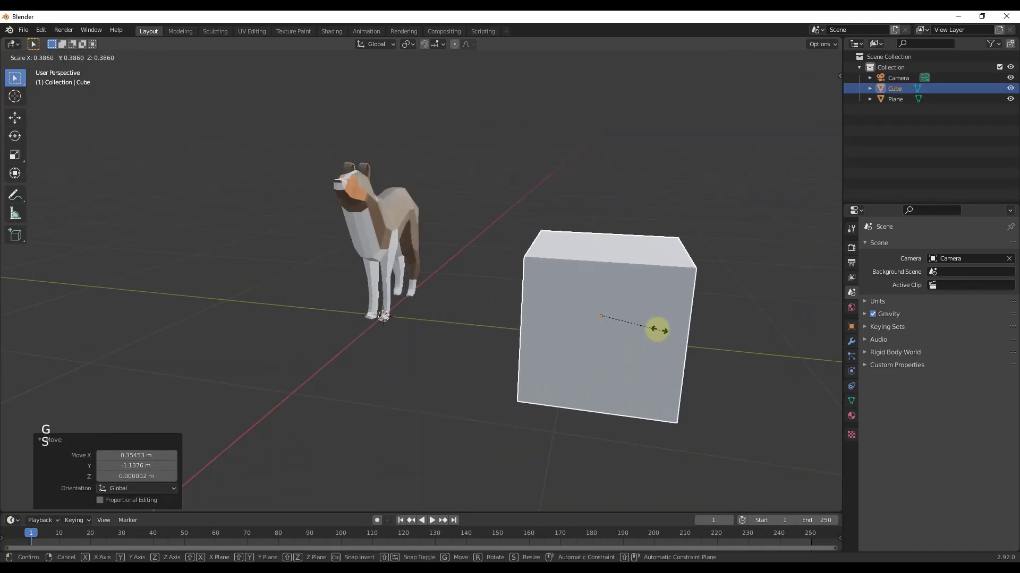
{"action": "scroll", "scroll_direction": "down", "scroll_amount": 3}
{"action": "scroll", "scroll_direction": "up", "scroll_amount": 3}
{"action": "left_click", "coordinate": [854, 345]}
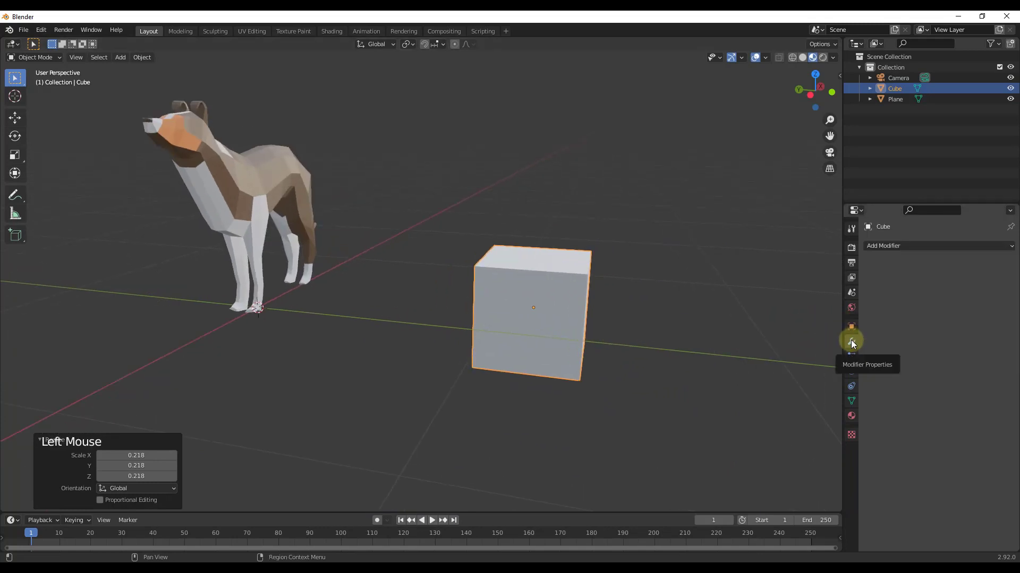
Add a Subdivision Surface modifier to the cube and inspect the rounded result from several angles.
{"action": "left_click", "coordinate": [908, 248]}
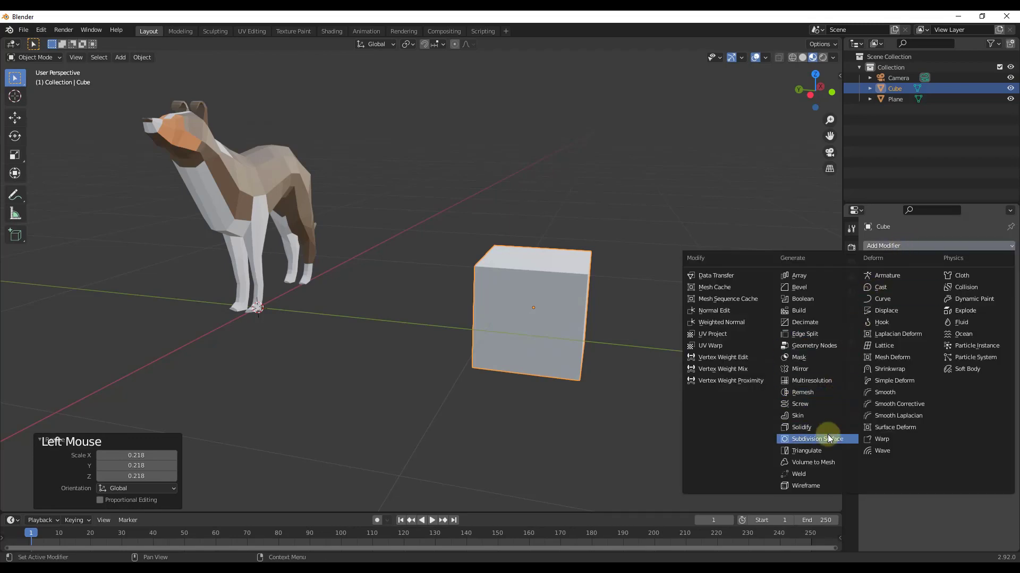
{"action": "scroll", "scroll_direction": "up", "scroll_amount": 3}
{"action": "middle_click", "coordinate": [556, 312]}
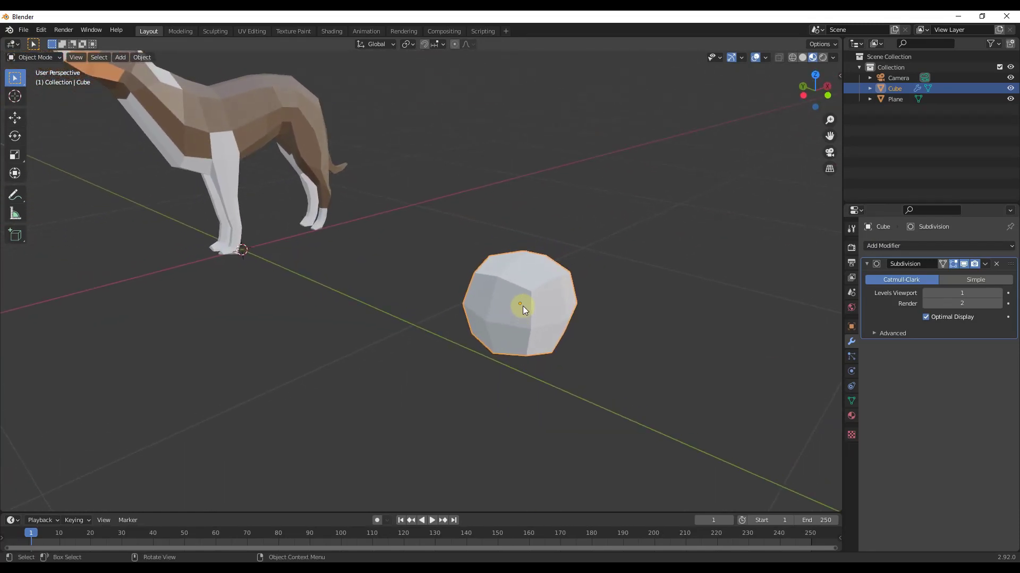
{"action": "middle_click", "coordinate": [549, 302]}
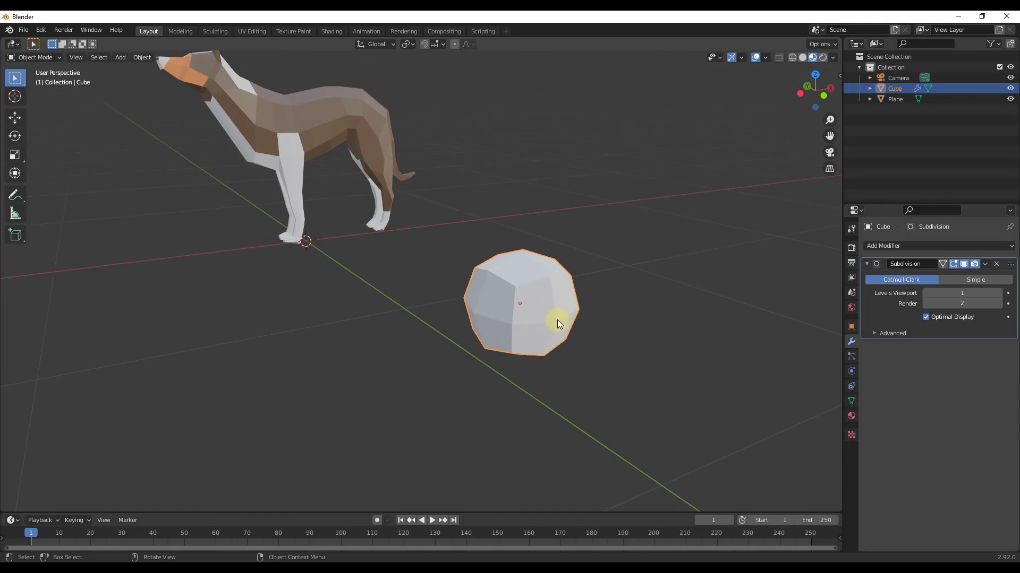
{"action": "middle_click", "coordinate": [560, 321]}
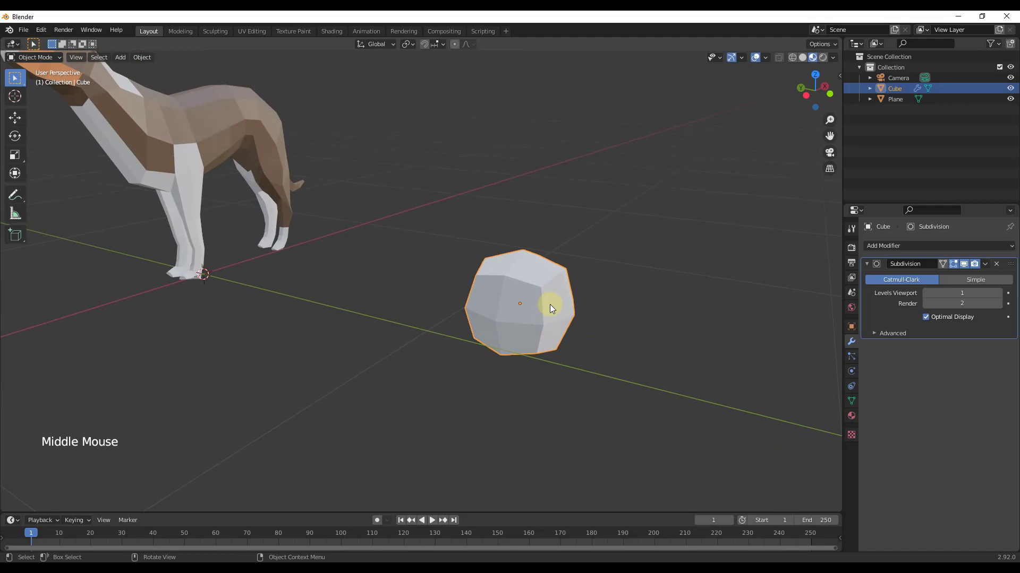
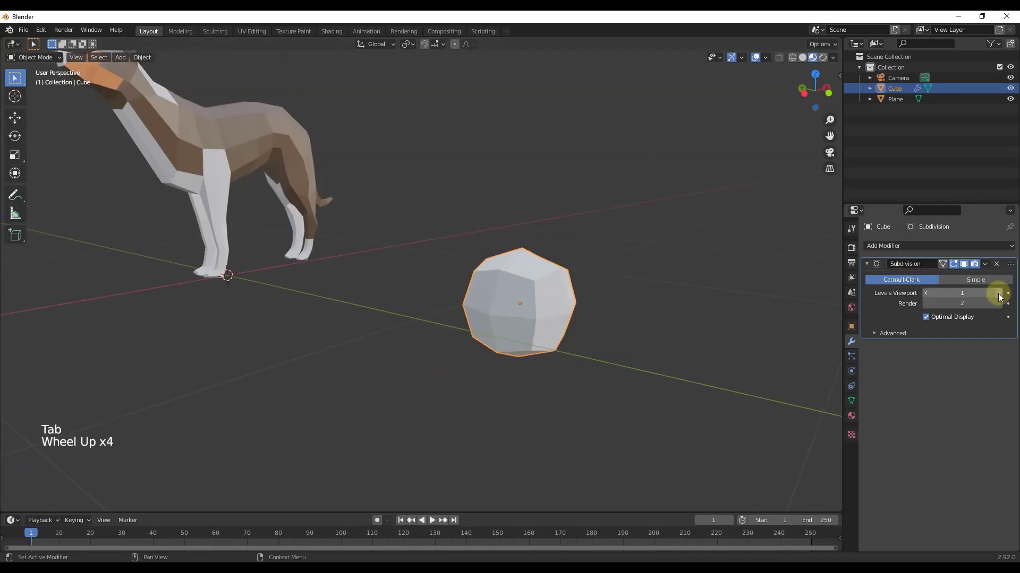
Raise the cube's Levels Viewport to 2 so it becomes a ball, then zoom out to view the scene.
{"action": "left_click", "coordinate": [1001, 299]}
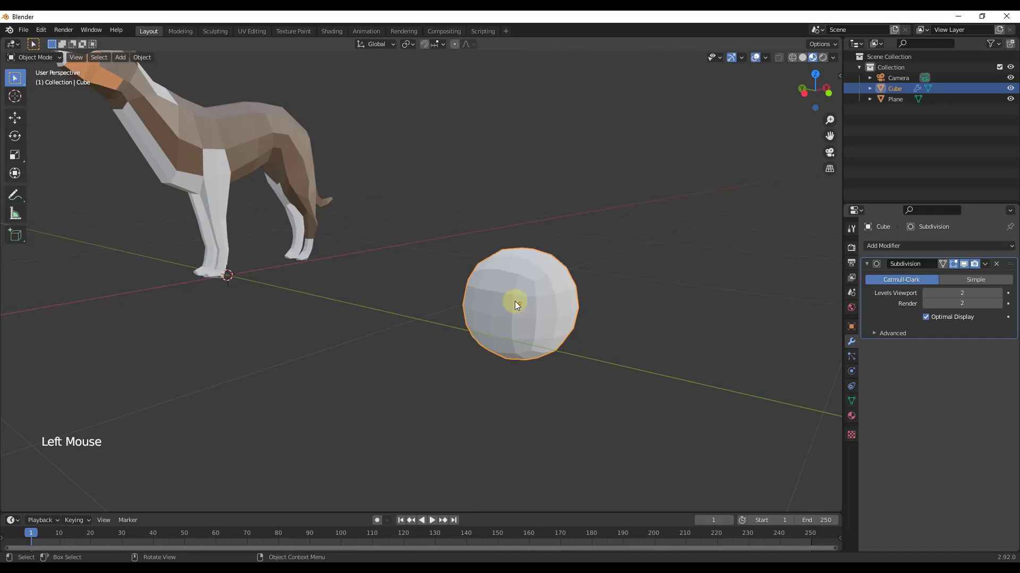
{"action": "left_click", "coordinate": [931, 295]}
{"action": "scroll", "scroll_direction": "down", "scroll_amount": 3}
{"action": "middle_click", "coordinate": [519, 303]}
{"action": "middle_click", "coordinate": [532, 313]}
{"action": "key", "text": "Delete"}
{"action": "left_click", "coordinate": [343, 224]}
{"action": "scroll", "scroll_direction": "down", "scroll_amount": 3}
{"action": "middle_click", "coordinate": [347, 223]}
{"action": "middle_click", "coordinate": [359, 226]}
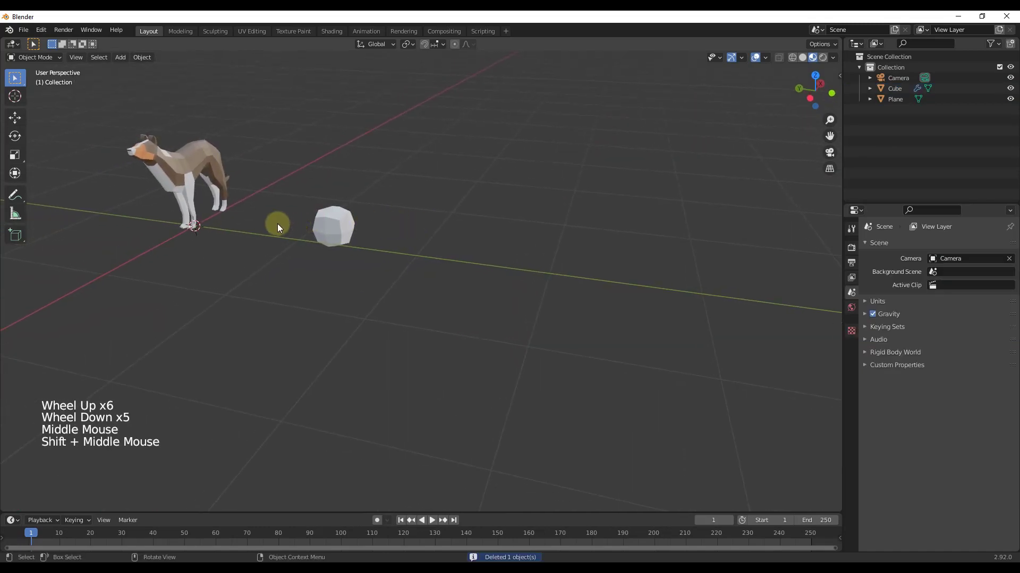
Add a plane right of the ball and give it a Subdivision Surface modifier, forming an octagonal disc.
{"action": "key", "text": "shift+a"}
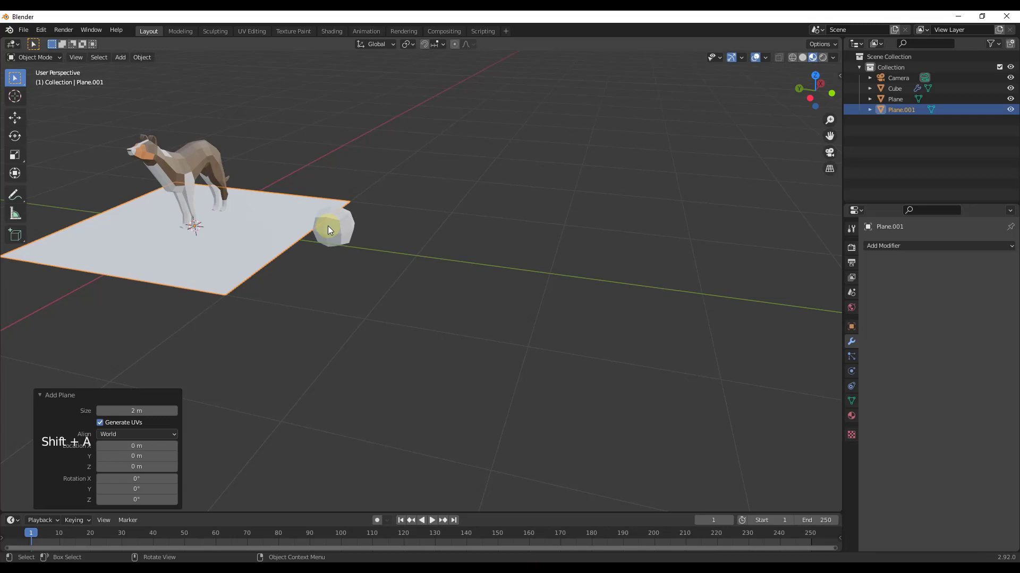
{"action": "key", "text": "g"}
{"action": "left_click", "coordinate": [917, 255]}
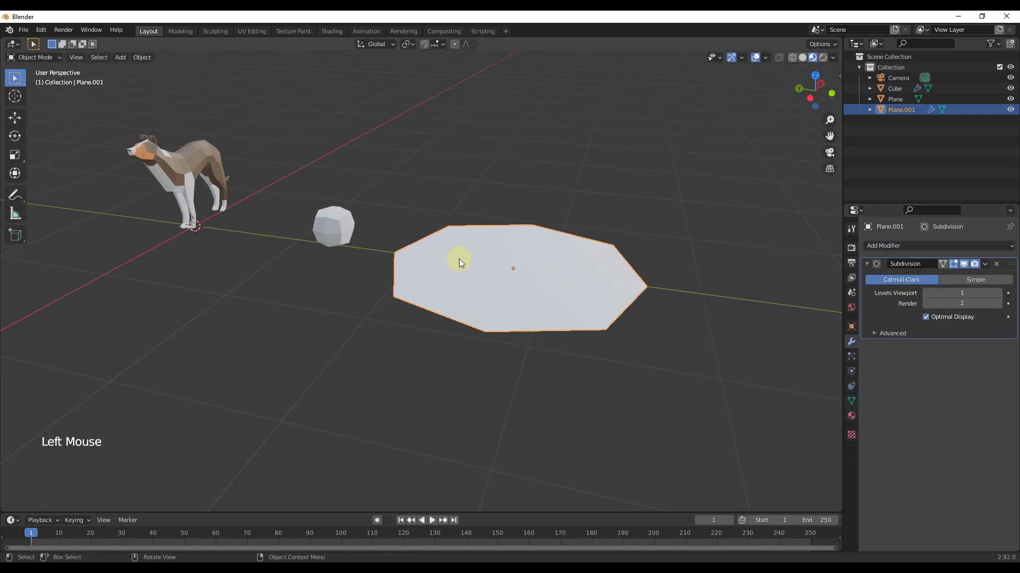
{"action": "middle_click", "coordinate": [618, 324]}
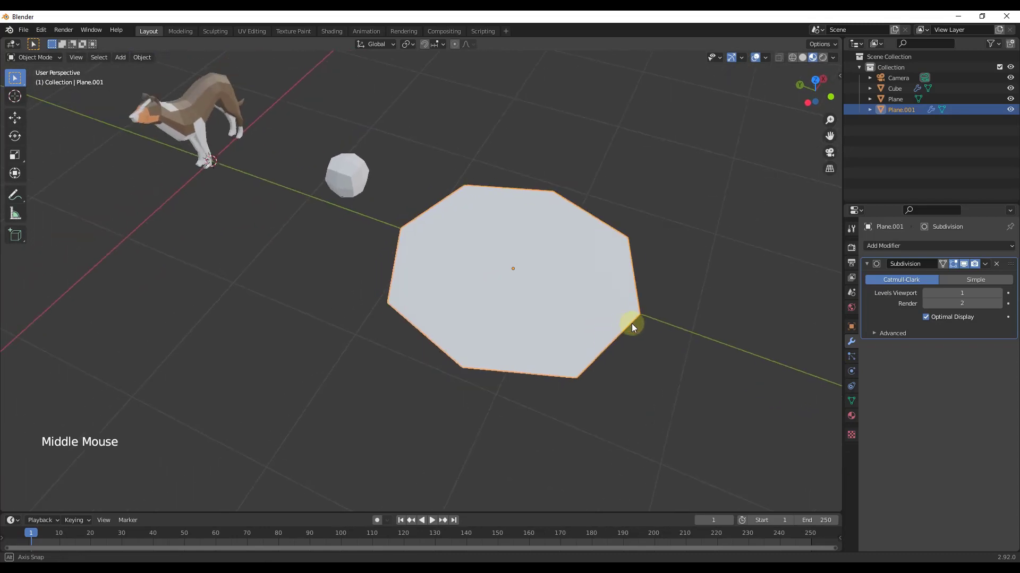
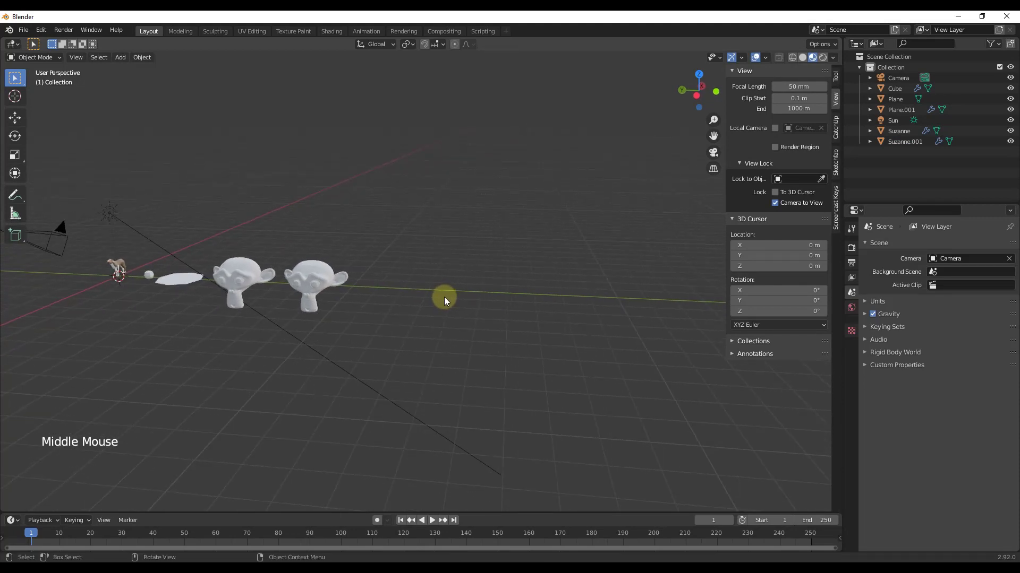
Add a cube beside the monkey heads and delete one corner vertex in Edit Mode, leaving an open shell.
{"action": "key", "text": "shift+a"}
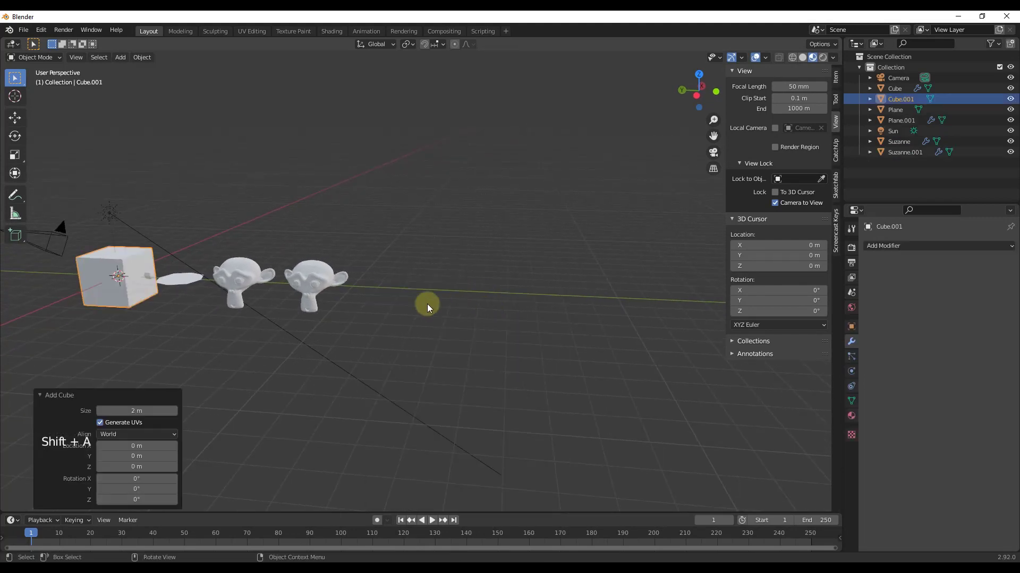
{"action": "key", "text": "g"}
{"action": "middle_click", "coordinate": [559, 309]}
{"action": "key", "text": "Tab"}
{"action": "scroll", "scroll_direction": "up", "scroll_amount": 3}
{"action": "key", "text": "1"}
{"action": "left_click", "coordinate": [479, 316]}
{"action": "key", "text": "x"}
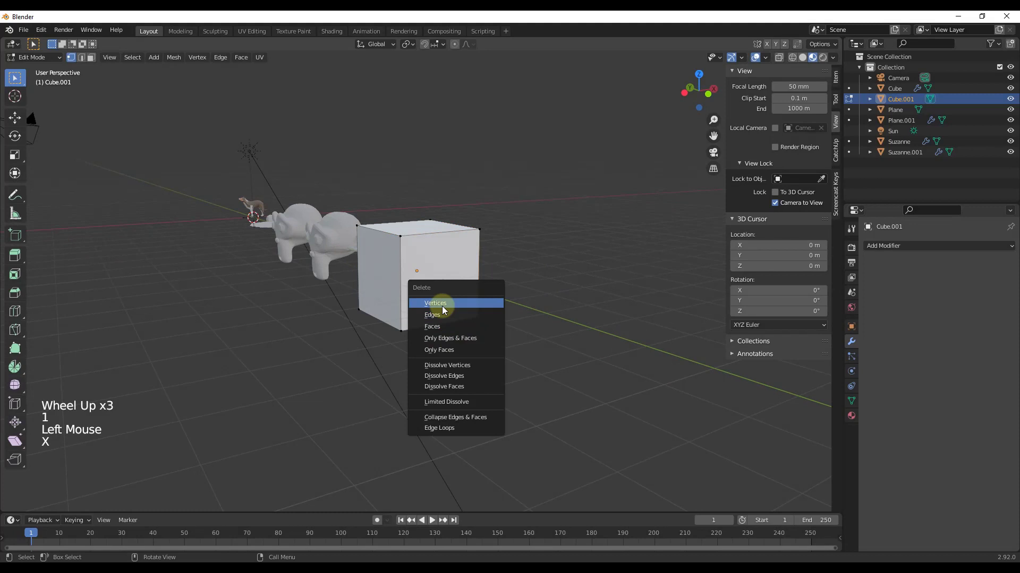
{"action": "left_click", "coordinate": [430, 295]}
{"action": "key", "text": "x"}
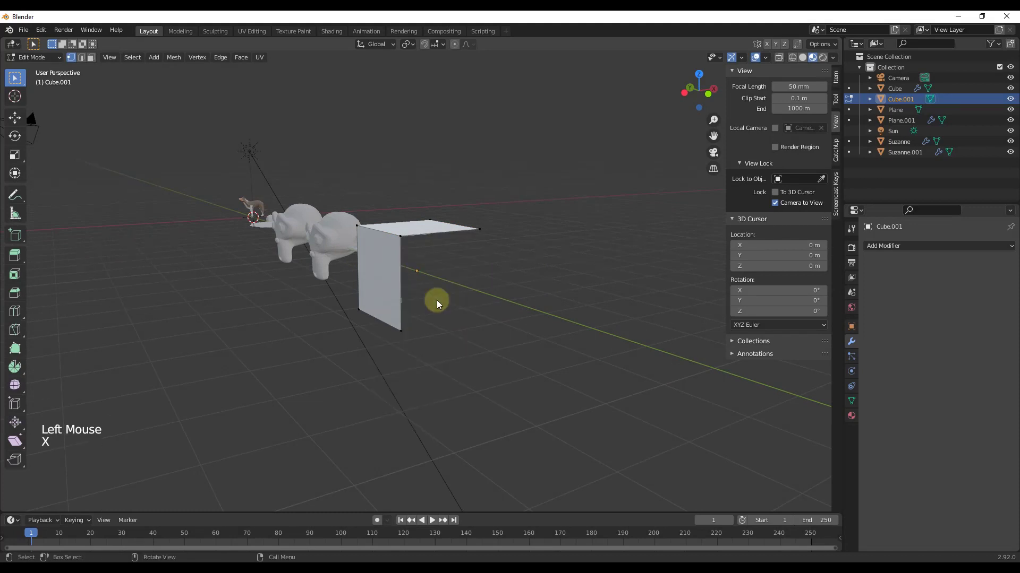
Return to Object Mode, clear the selection and orbit to inspect the open cube shell.
{"action": "middle_click", "coordinate": [417, 291]}
{"action": "key", "text": "Tab"}
{"action": "scroll", "scroll_direction": "up", "scroll_amount": 3}
{"action": "scroll", "scroll_direction": "down", "scroll_amount": 3}
{"action": "middle_click", "coordinate": [429, 264]}
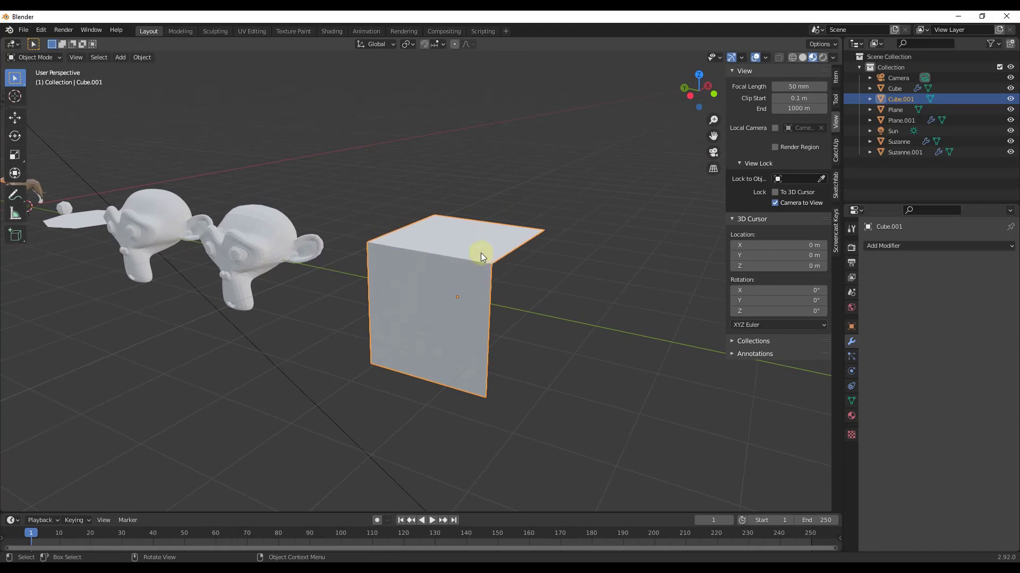
{"action": "left_click", "coordinate": [530, 287]}
{"action": "scroll", "scroll_direction": "up", "scroll_amount": 3}
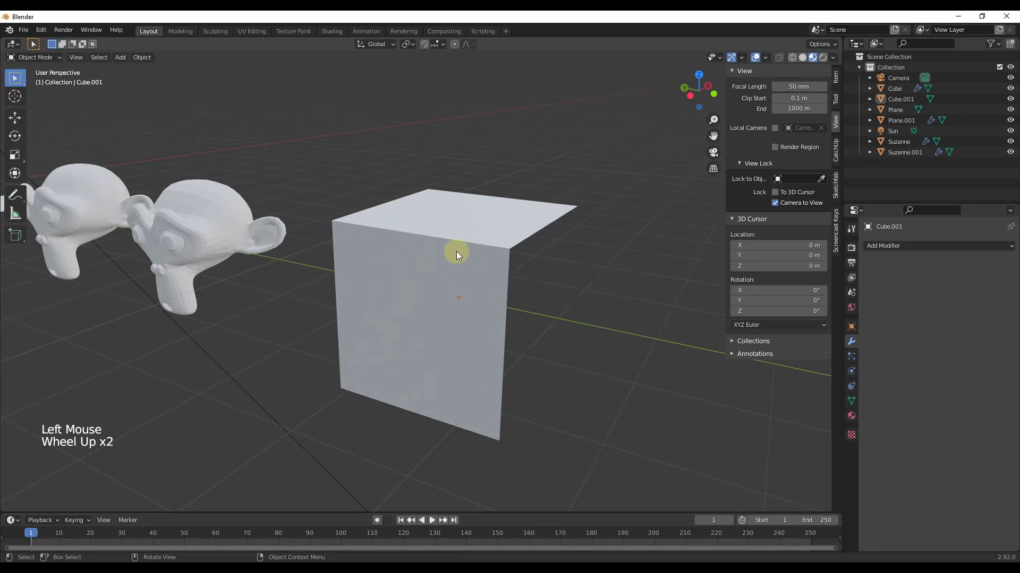
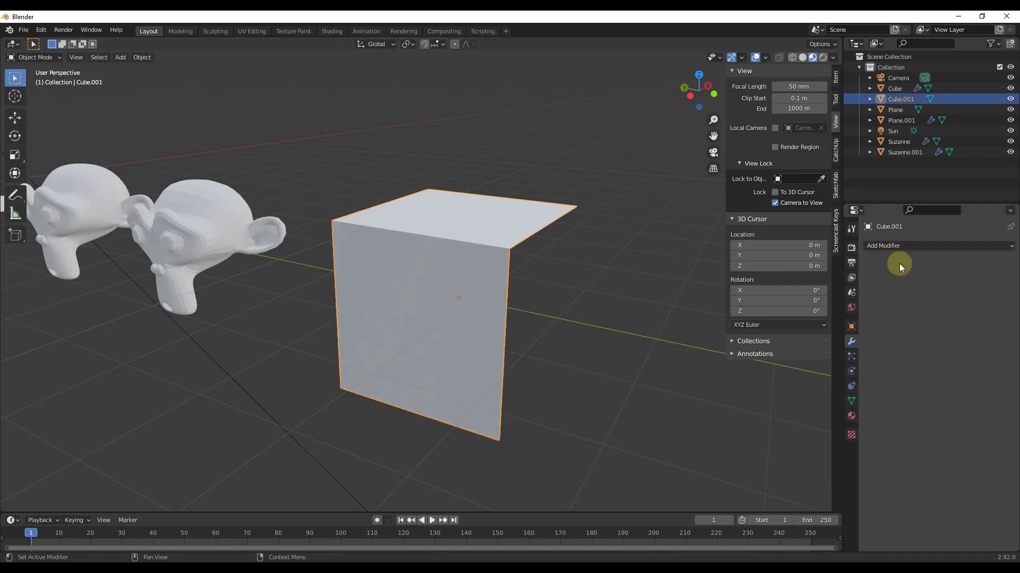
Give the open cube a Subdivision Surface modifier with Levels Viewport 2, rounding it into a curved sheet.
{"action": "left_click", "coordinate": [897, 251]}
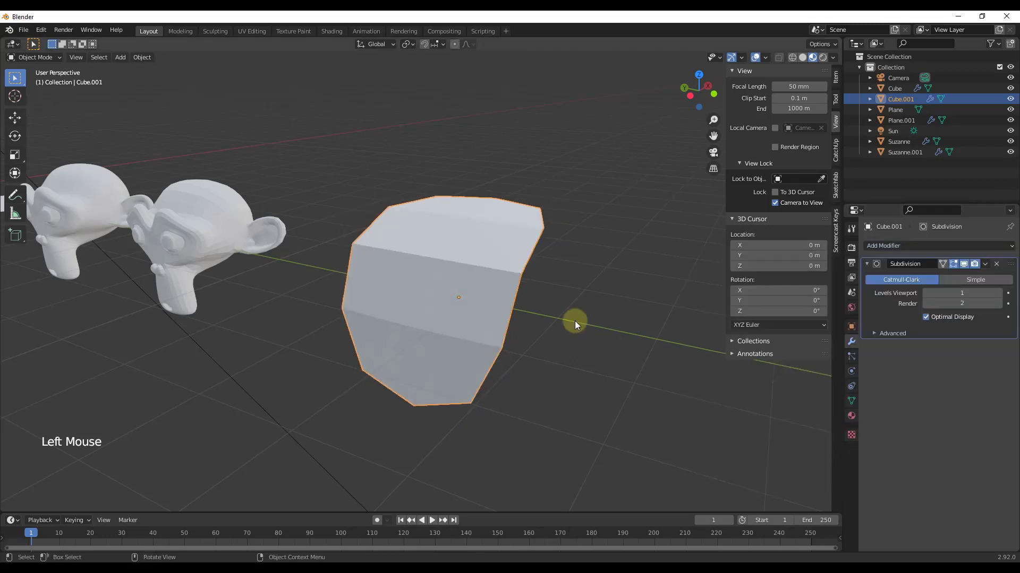
{"action": "middle_click", "coordinate": [502, 256]}
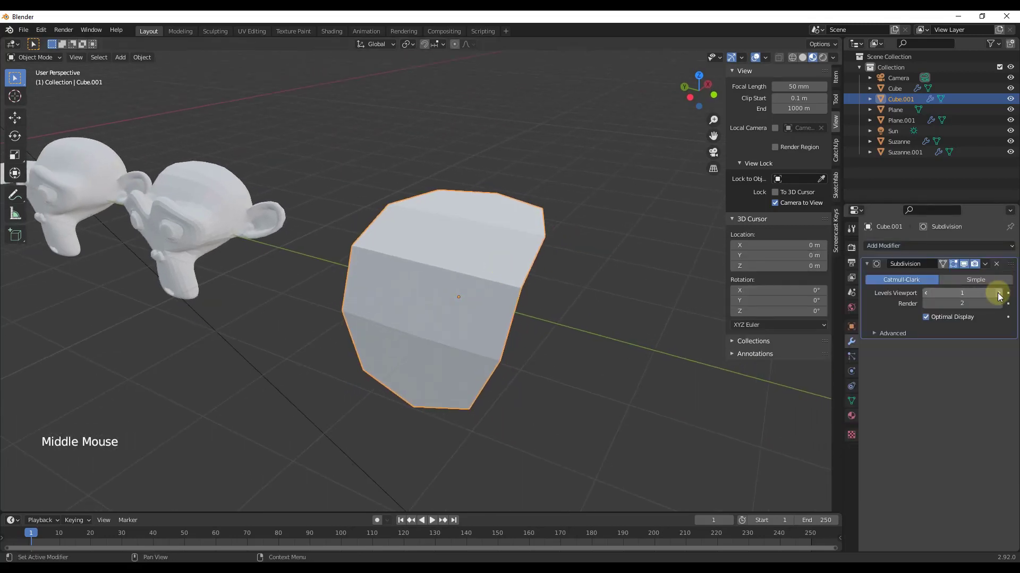
{"action": "left_click", "coordinate": [1002, 295]}
{"action": "middle_click", "coordinate": [452, 262]}
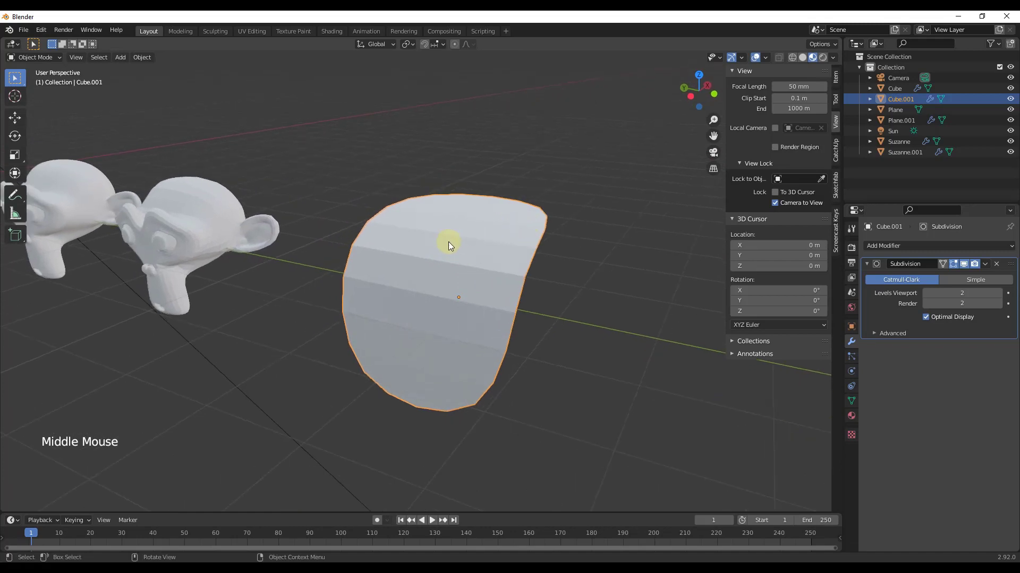
{"action": "middle_click", "coordinate": [414, 322]}
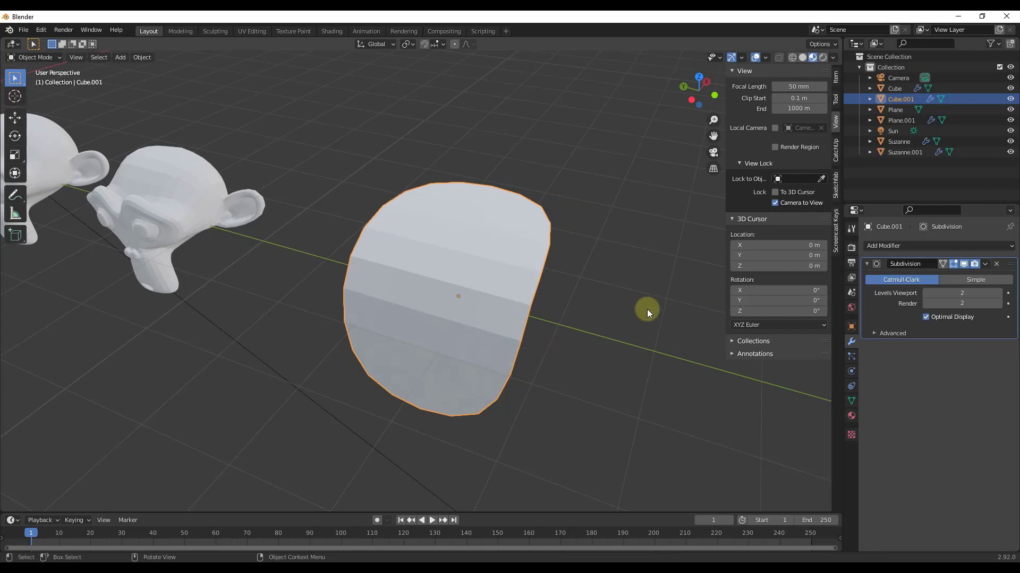
Orbit around the rounded shell to inspect its curvature from all sides.
{"action": "middle_click", "coordinate": [559, 307]}
{"action": "scroll", "scroll_direction": "down", "scroll_amount": 3}
{"action": "scroll", "scroll_direction": "up", "scroll_amount": 3}
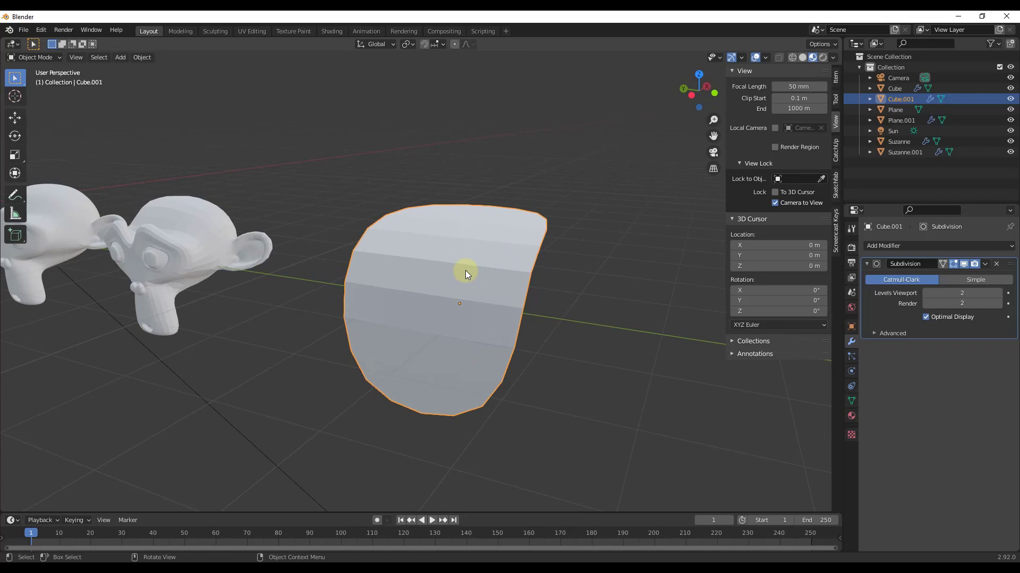
{"action": "middle_click", "coordinate": [546, 308]}
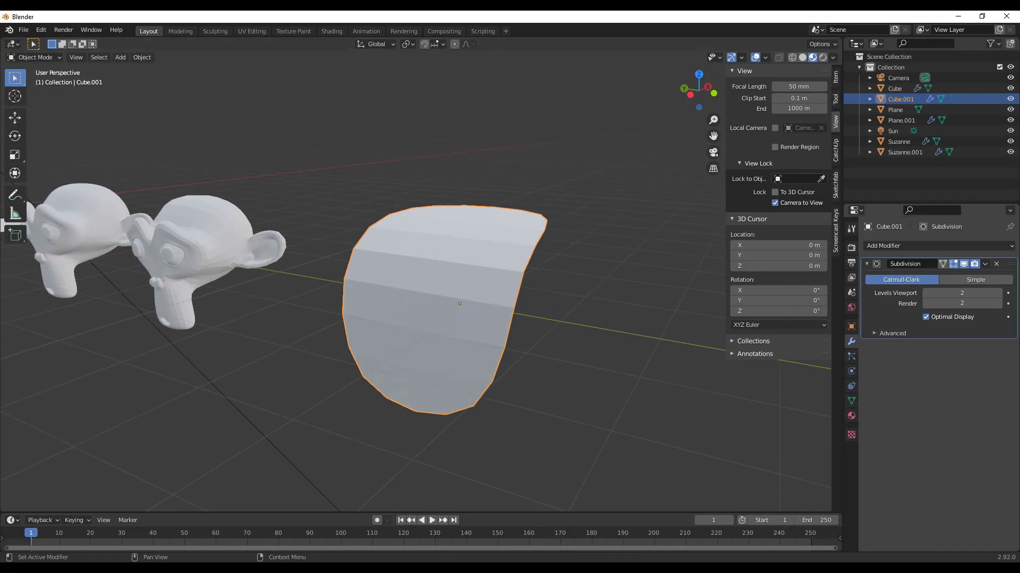
{"action": "middle_click", "coordinate": [514, 246]}
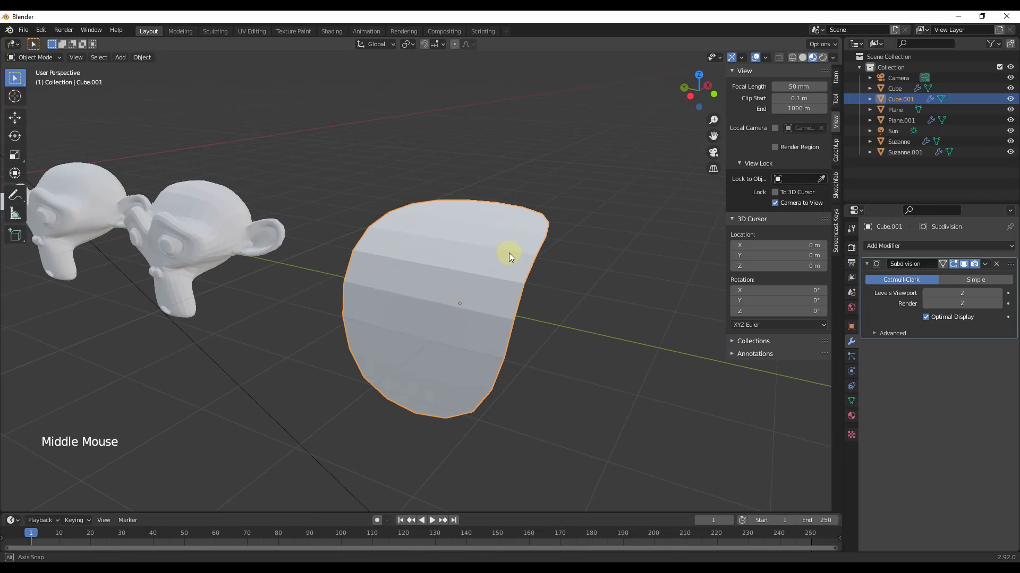
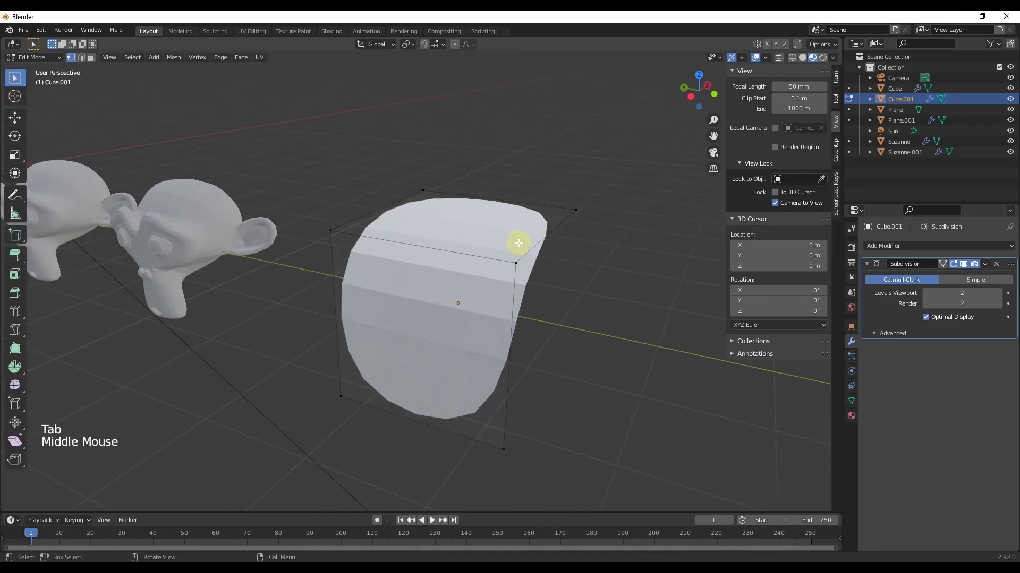
In edge select, apply Edge Crease factor 1 to the open cube's top border edges.
{"action": "key", "text": "2"}
{"action": "left_click", "coordinate": [510, 199]}
{"action": "middle_click", "coordinate": [511, 199]}
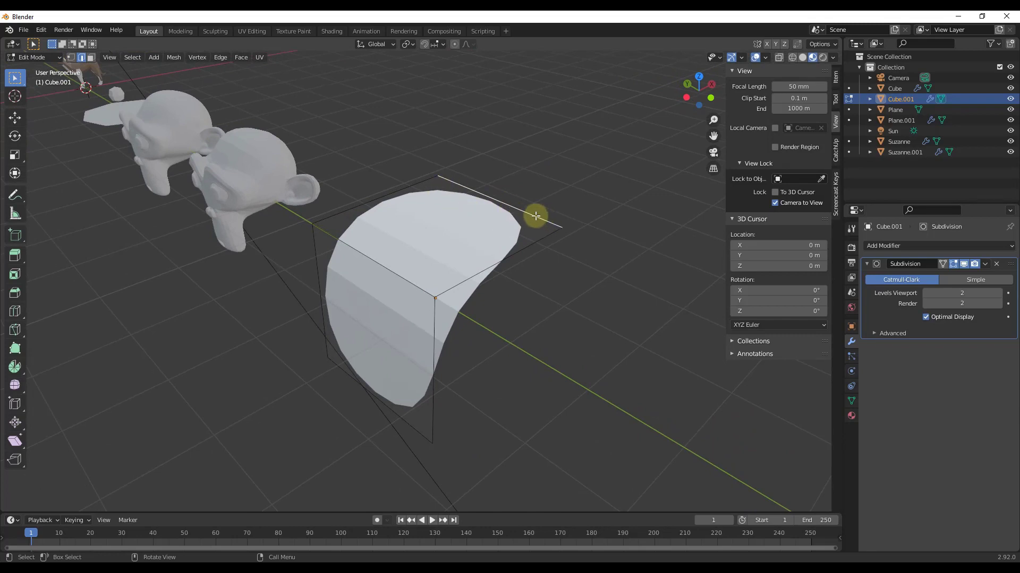
{"action": "right_click", "coordinate": [535, 213]}
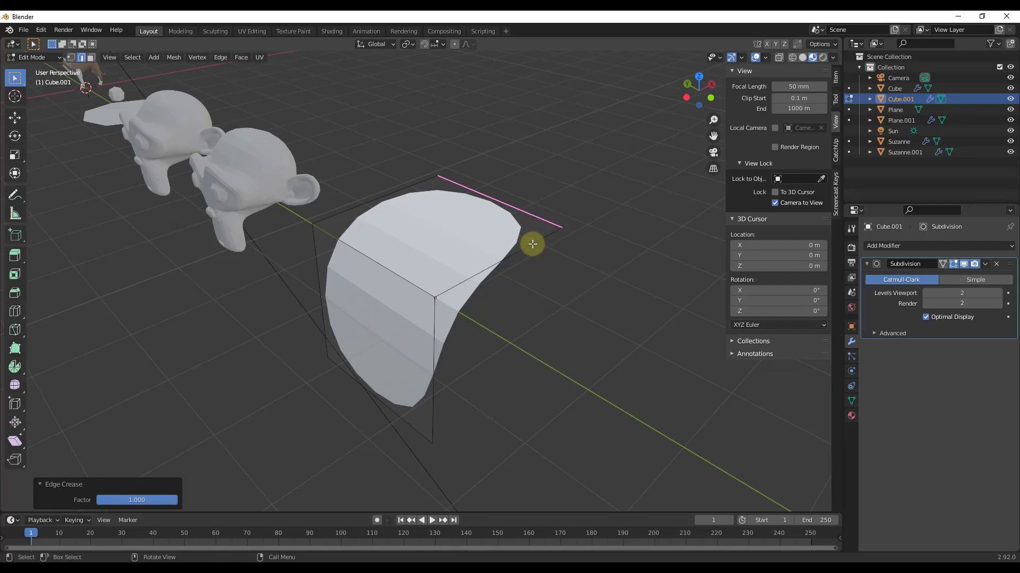
{"action": "left_click", "coordinate": [539, 238]}
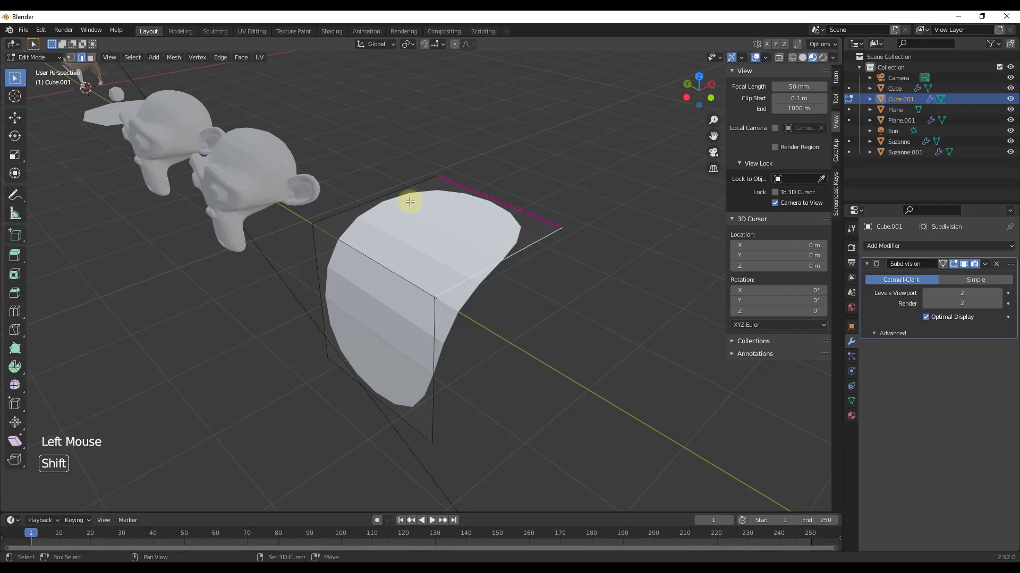
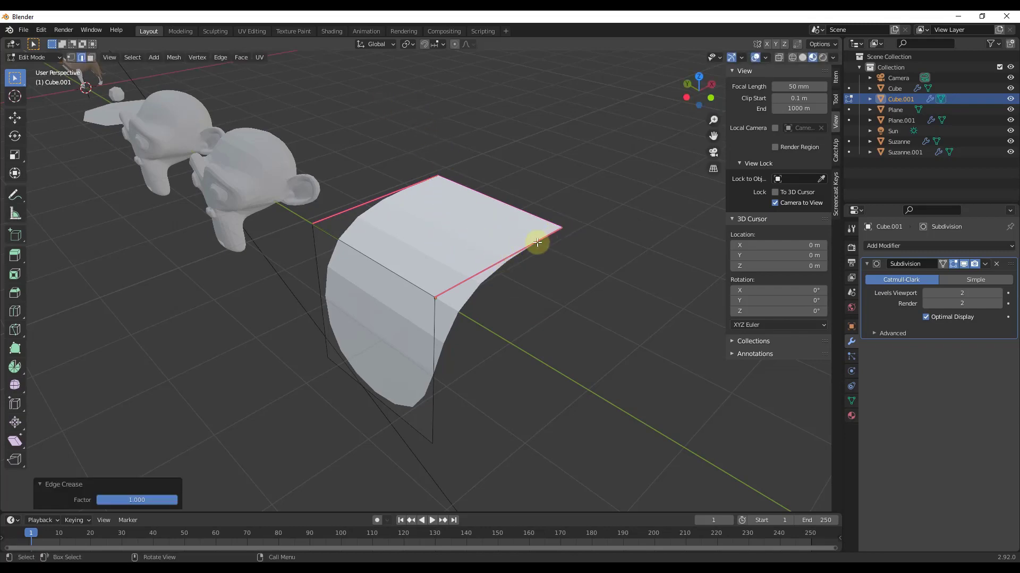
{"action": "middle_click", "coordinate": [531, 240]}
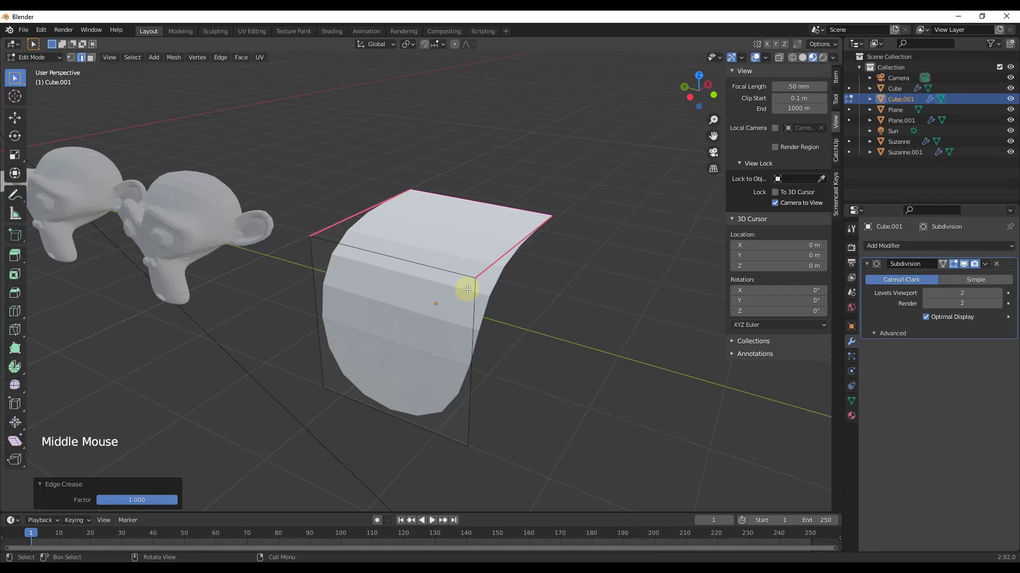
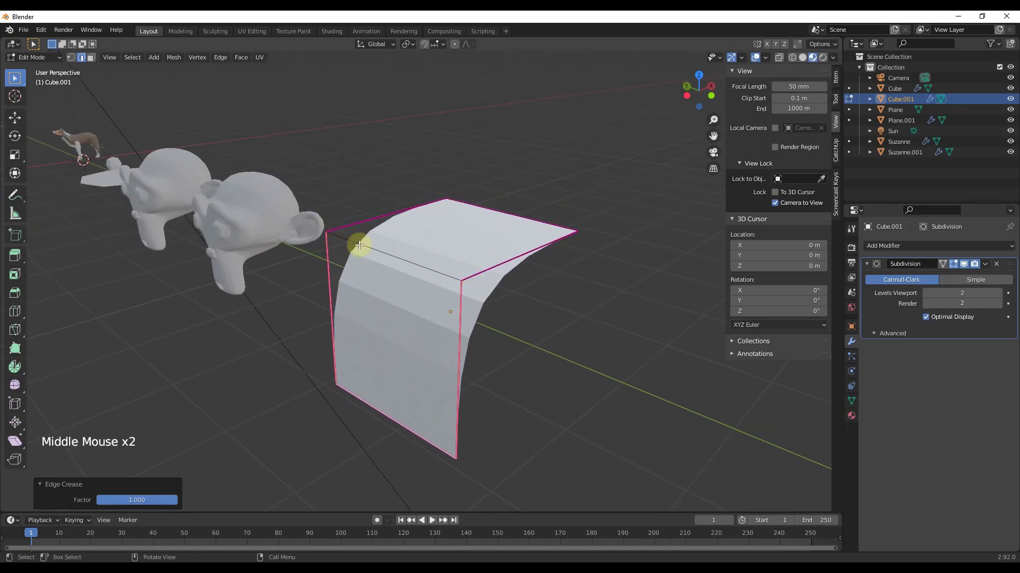
Crease the side and bottom edges to 1, set Levels Viewport to 4 and return to Object Mode.
{"action": "scroll", "scroll_direction": "up", "scroll_amount": 3}
{"action": "scroll", "scroll_direction": "up", "scroll_amount": 3}
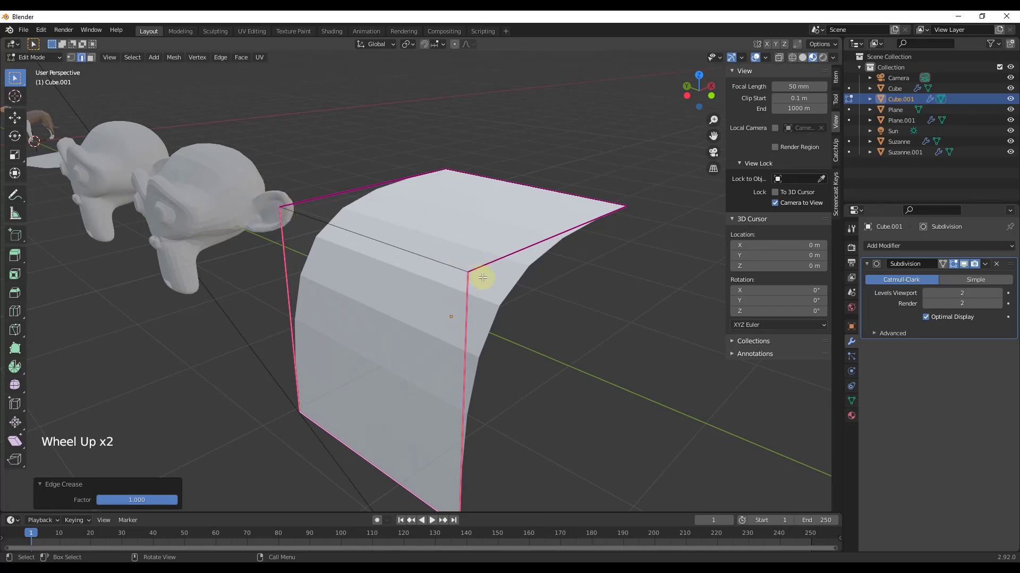
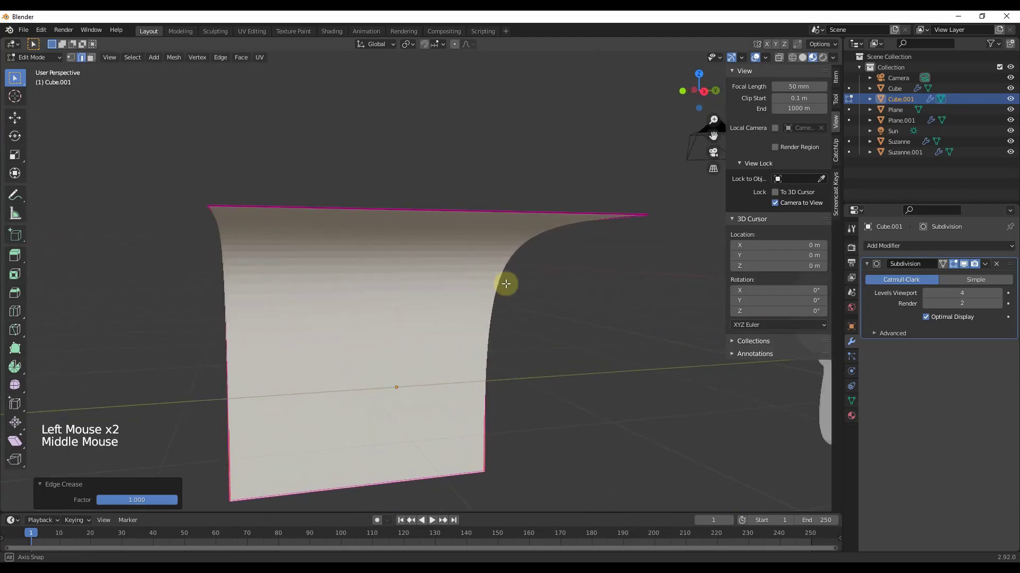
{"action": "scroll", "scroll_direction": "down", "scroll_amount": 3}
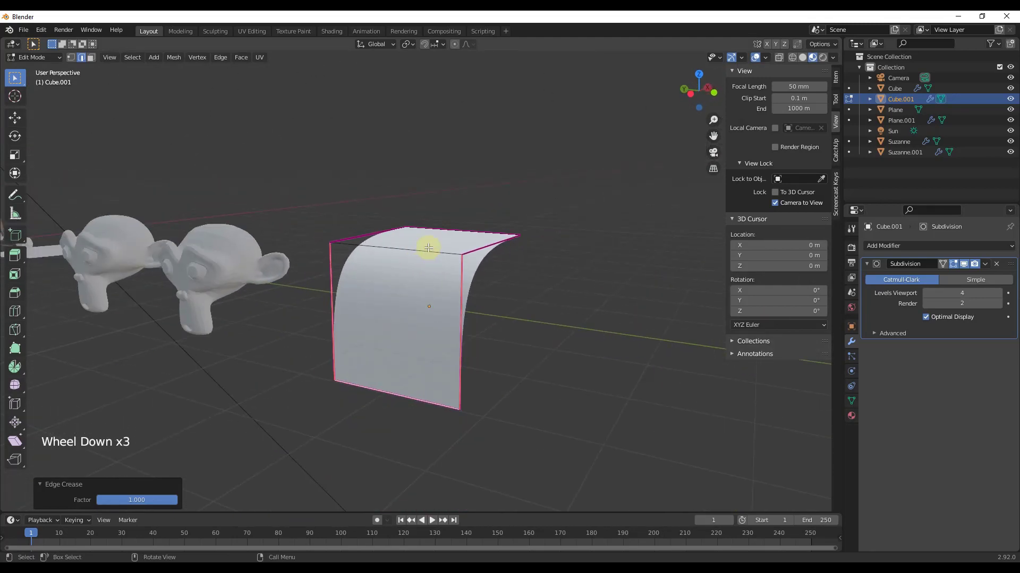
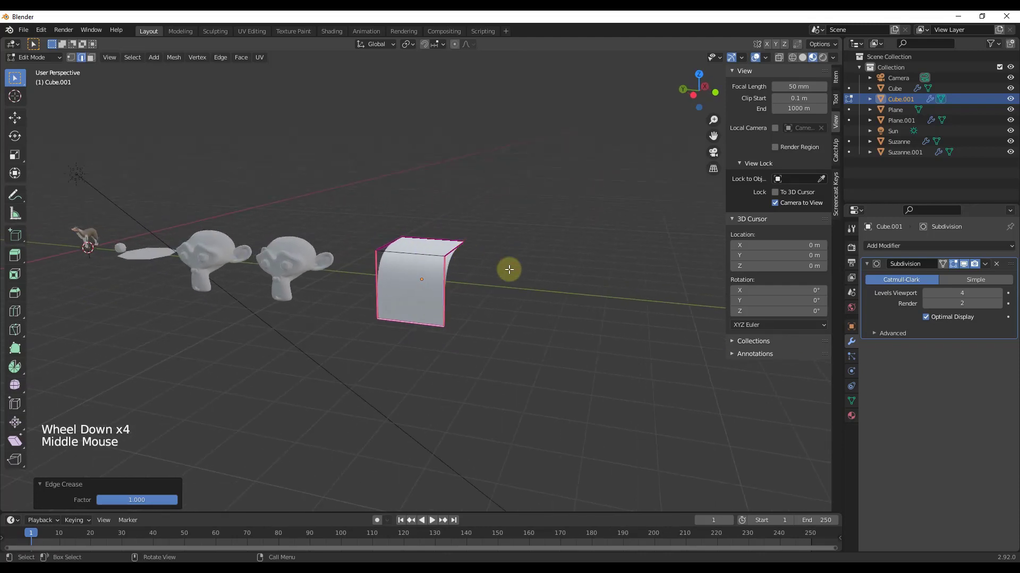
{"action": "key", "text": "Tab"}
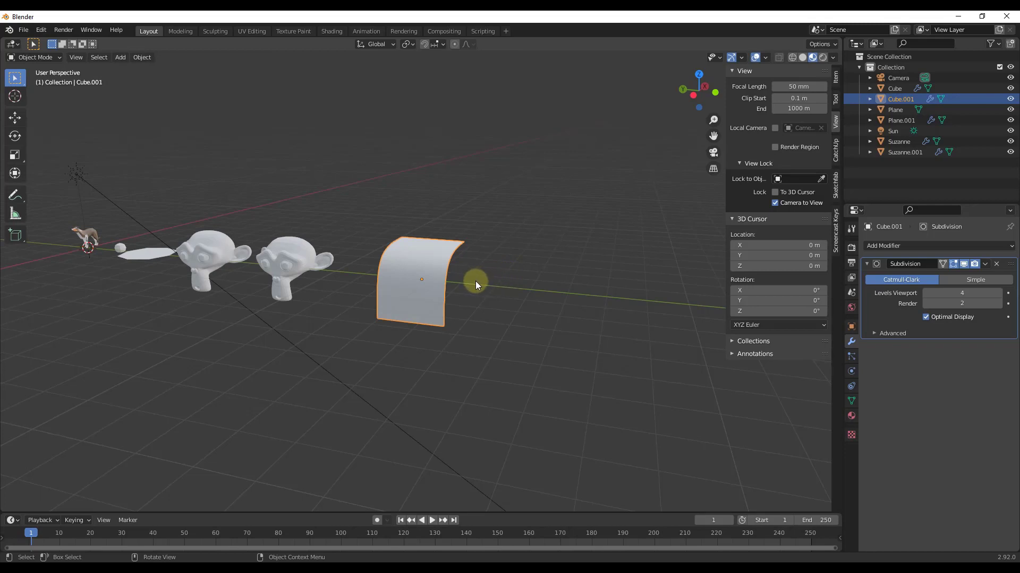
Add a cylinder moved aside along Y and give it a level-1 Subdivision Surface modifier.
{"action": "key", "text": "shift+a"}
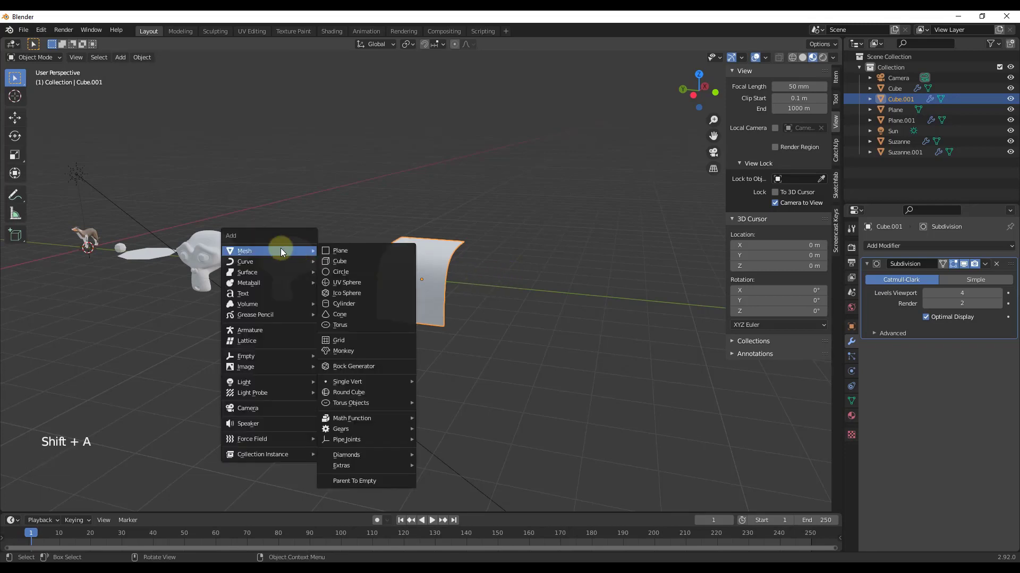
{"action": "key", "text": "g"}
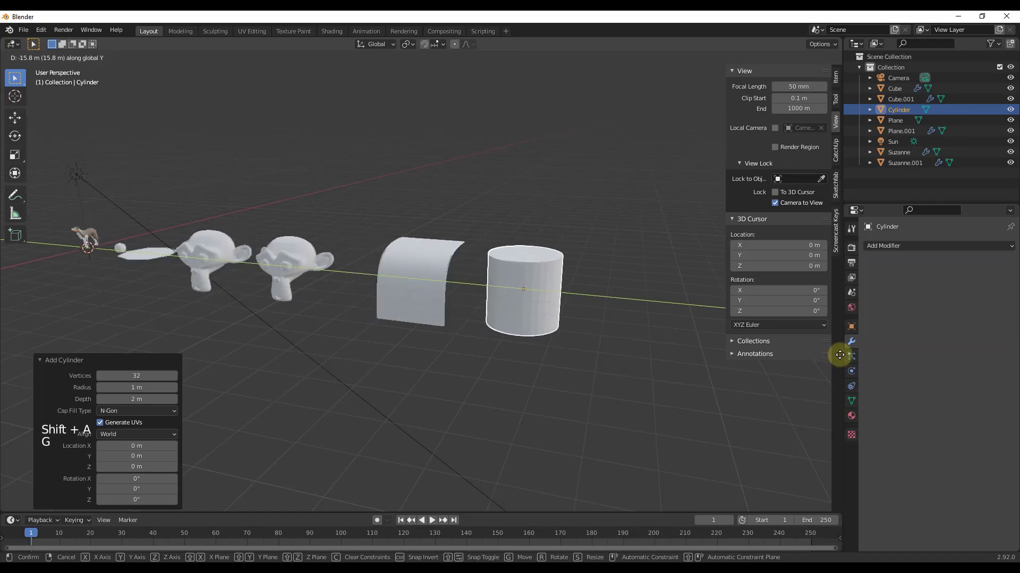
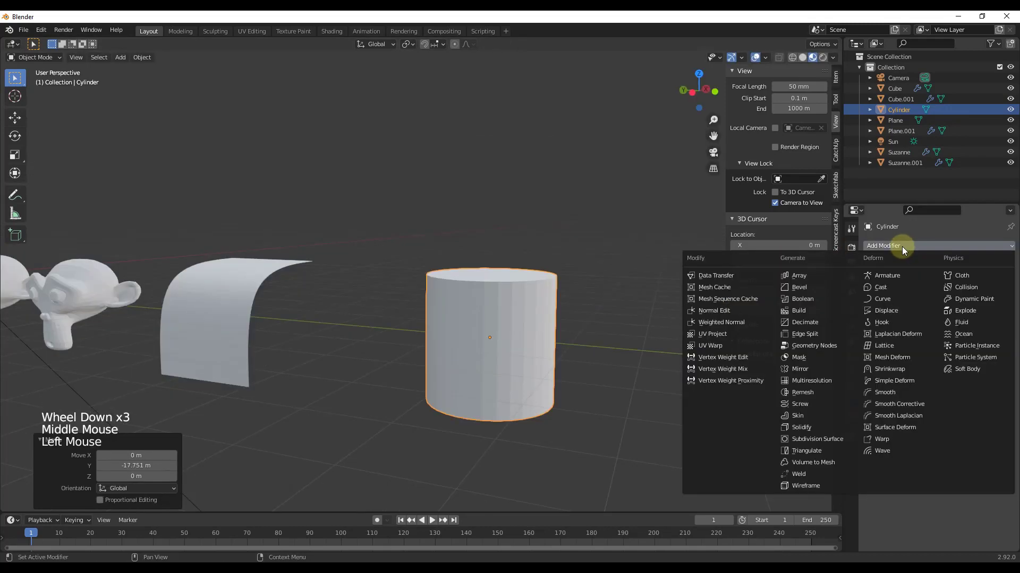
{"action": "middle_click", "coordinate": [480, 272]}
{"action": "scroll", "scroll_direction": "up", "scroll_amount": 3}
{"action": "middle_click", "coordinate": [504, 305]}
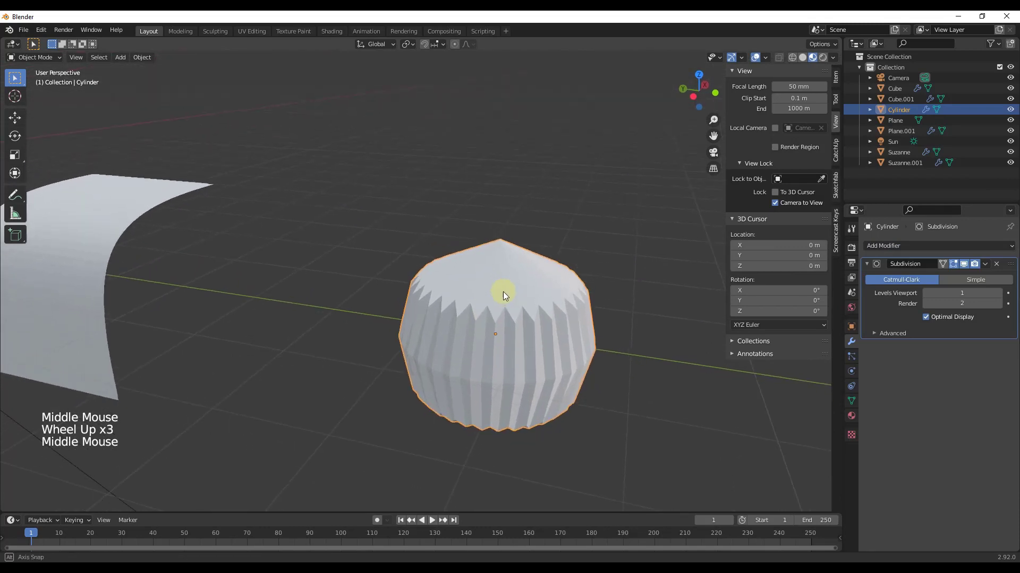
{"action": "middle_click", "coordinate": [505, 326]}
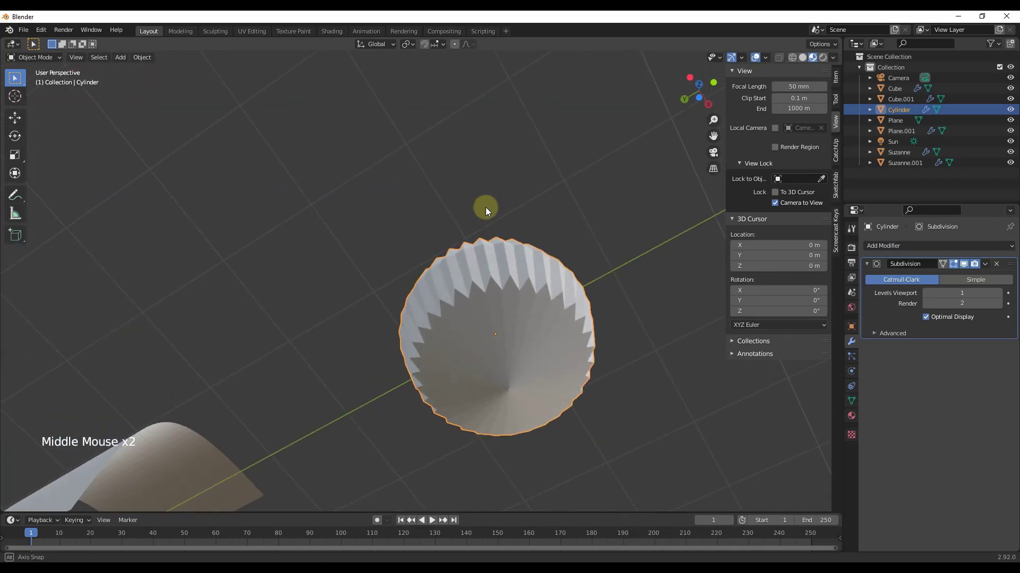
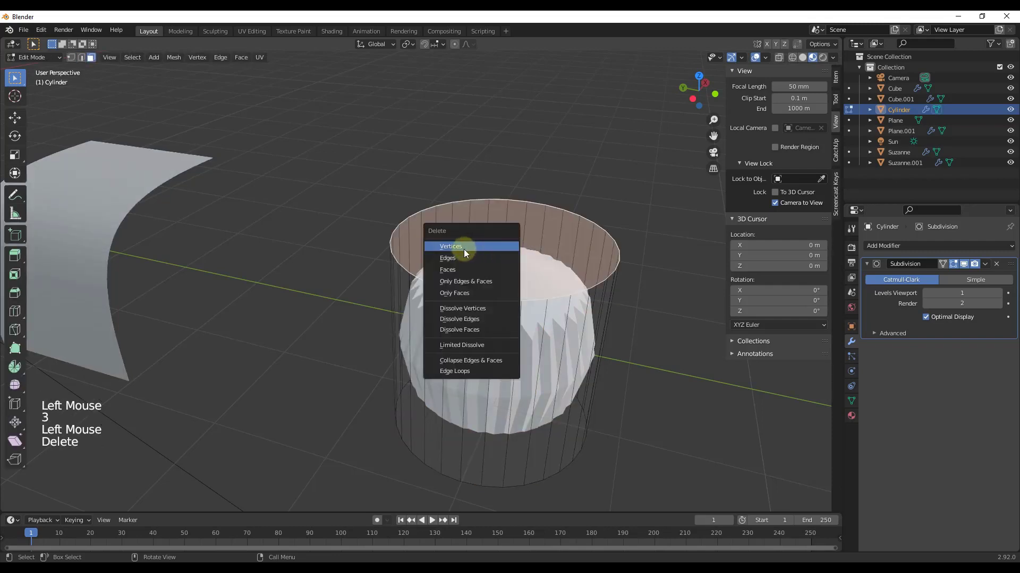
Delete the cylinder's top face to make an open cup and set its Levels Viewport to 2.
{"action": "middle_click", "coordinate": [562, 277]}
{"action": "key", "text": "Tab"}
{"action": "middle_click", "coordinate": [590, 279]}
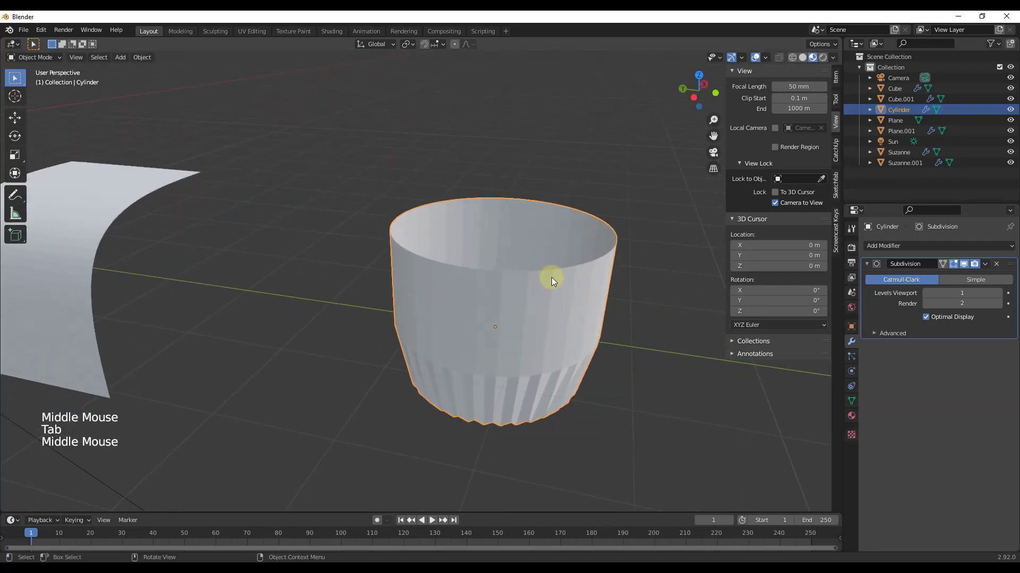
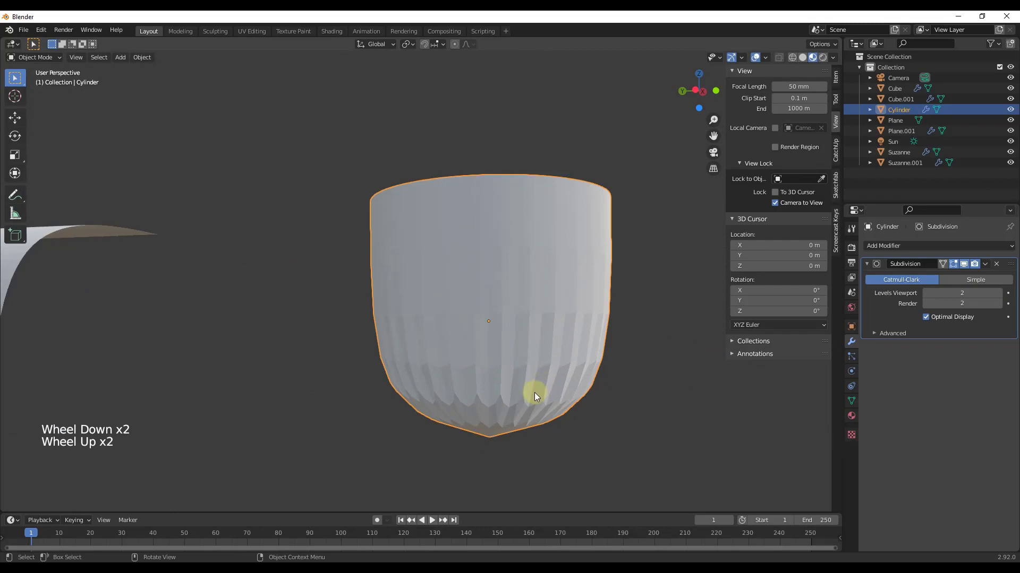
In Edit Mode add a Ctrl+R edge loop and slide it down near the cup's base.
{"action": "middle_click", "coordinate": [511, 365]}
{"action": "key", "text": "Tab"}
{"action": "key", "text": "ctrl+r"}
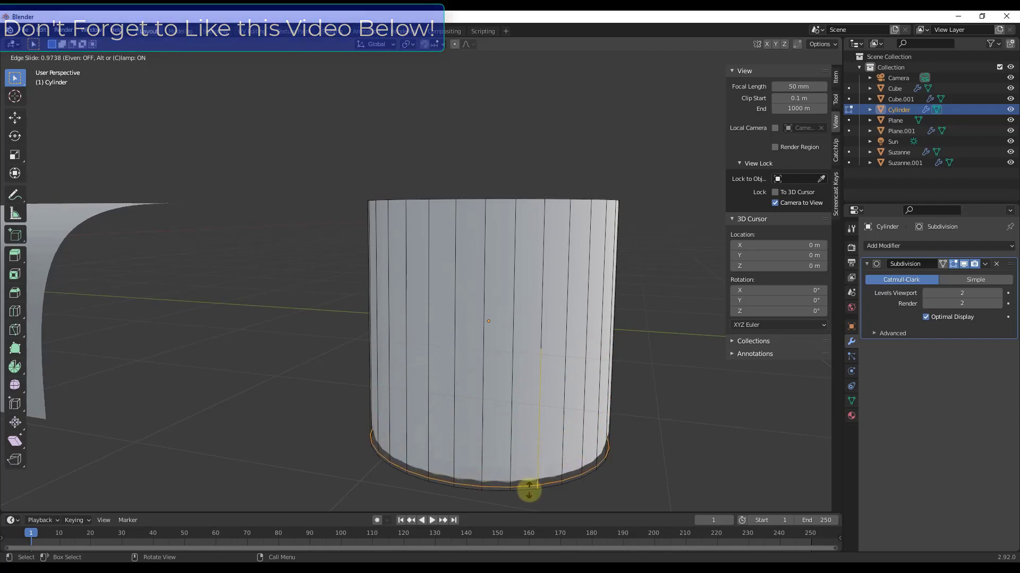
{"action": "middle_click", "coordinate": [530, 472]}
{"action": "left_click", "coordinate": [491, 414]}
Inset and shrink the cup's bottom face, then push it up along Z to form a thicker base.
{"action": "key", "text": "3"}
{"action": "left_click", "coordinate": [486, 419]}
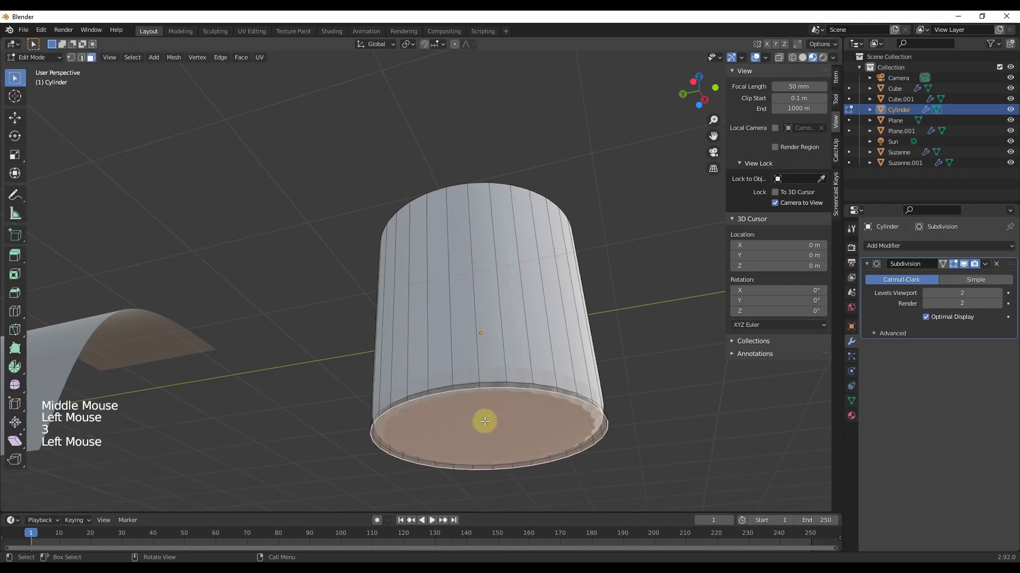
{"action": "key", "text": "e"}
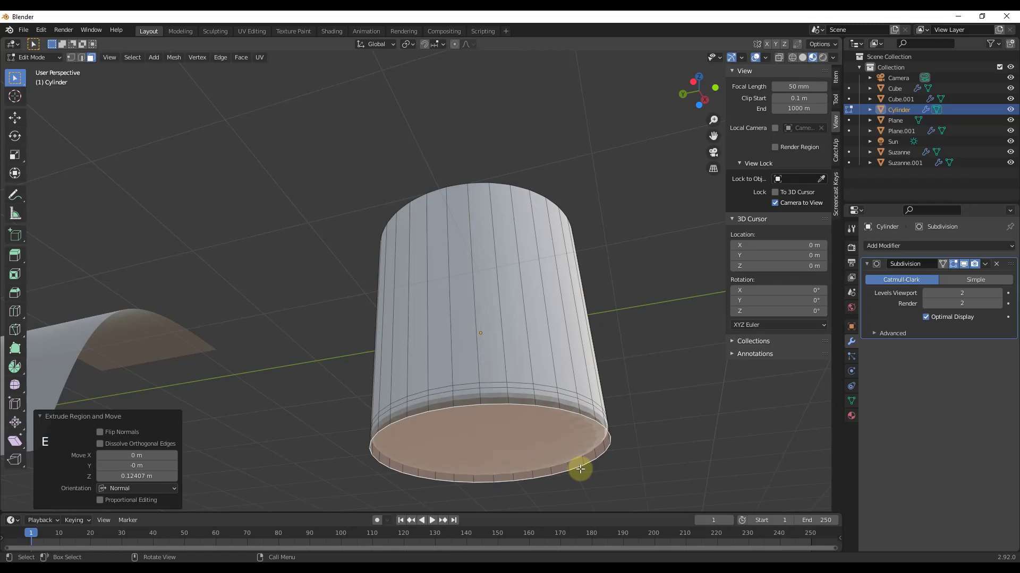
{"action": "key", "text": "s"}
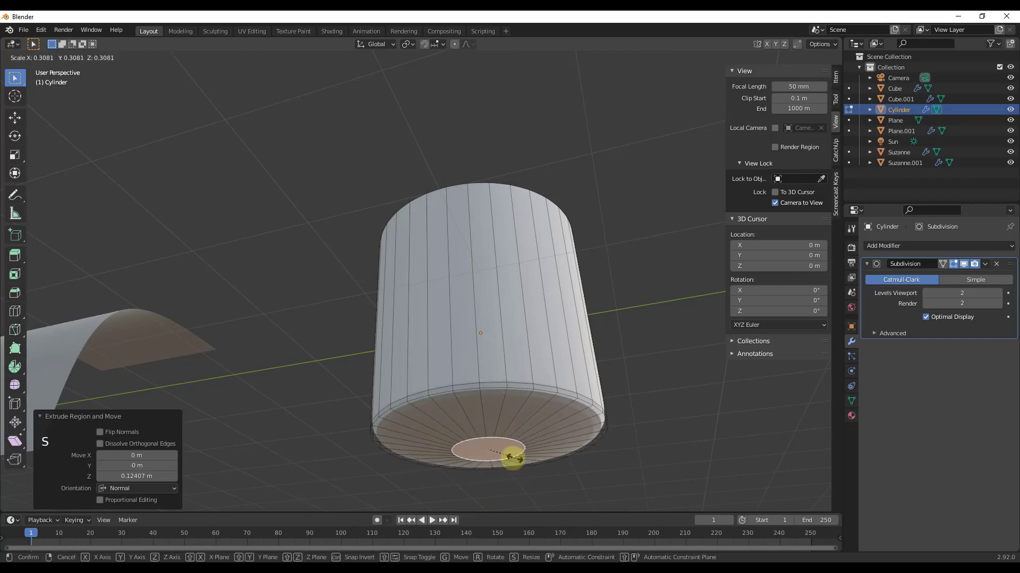
{"action": "middle_click", "coordinate": [490, 407]}
{"action": "scroll", "scroll_direction": "up", "scroll_amount": 3}
{"action": "middle_click", "coordinate": [493, 437]}
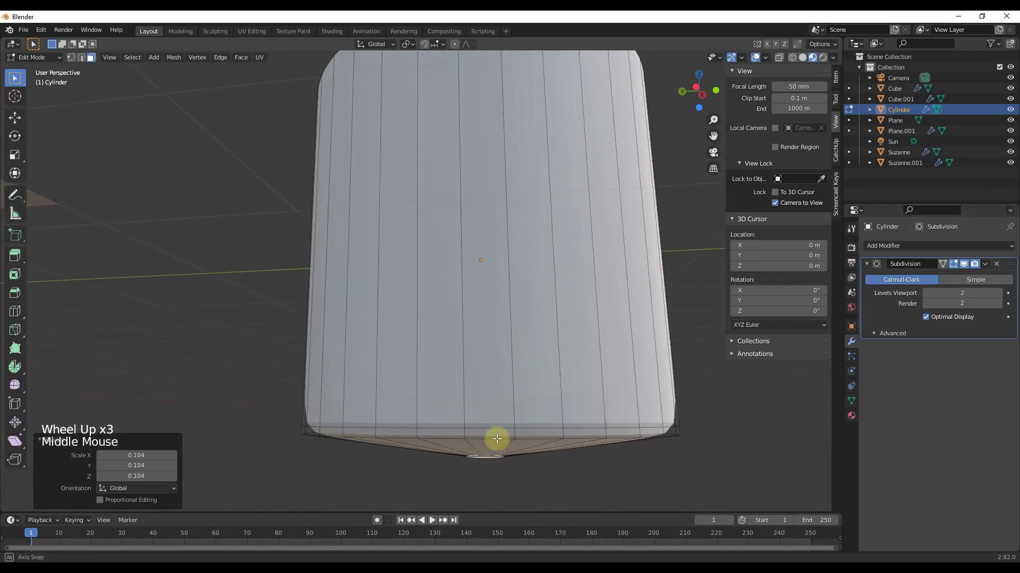
{"action": "key", "text": "g"}
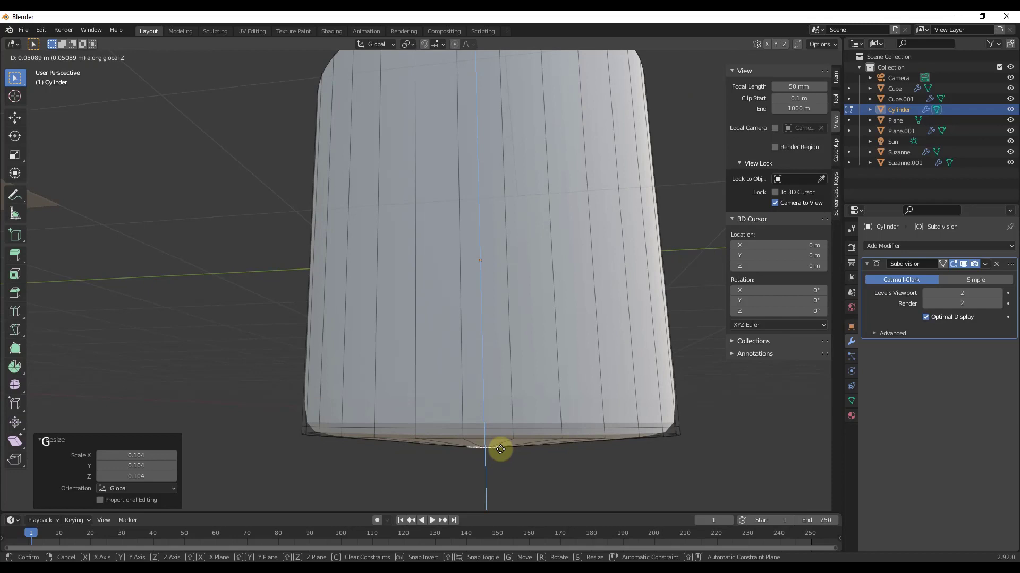
{"action": "middle_click", "coordinate": [509, 440]}
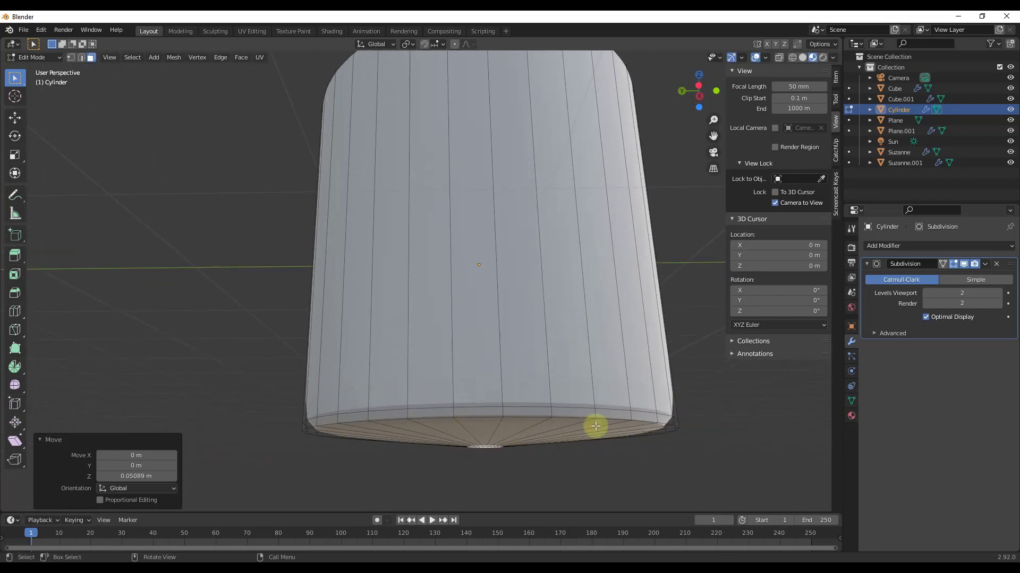
Add a tightening edge loop close to the bottom rim and another loop cut around the cup's middle.
{"action": "scroll", "scroll_direction": "up", "scroll_amount": 3}
{"action": "scroll", "scroll_direction": "up", "scroll_amount": 3}
{"action": "key", "text": "ctrl+r"}
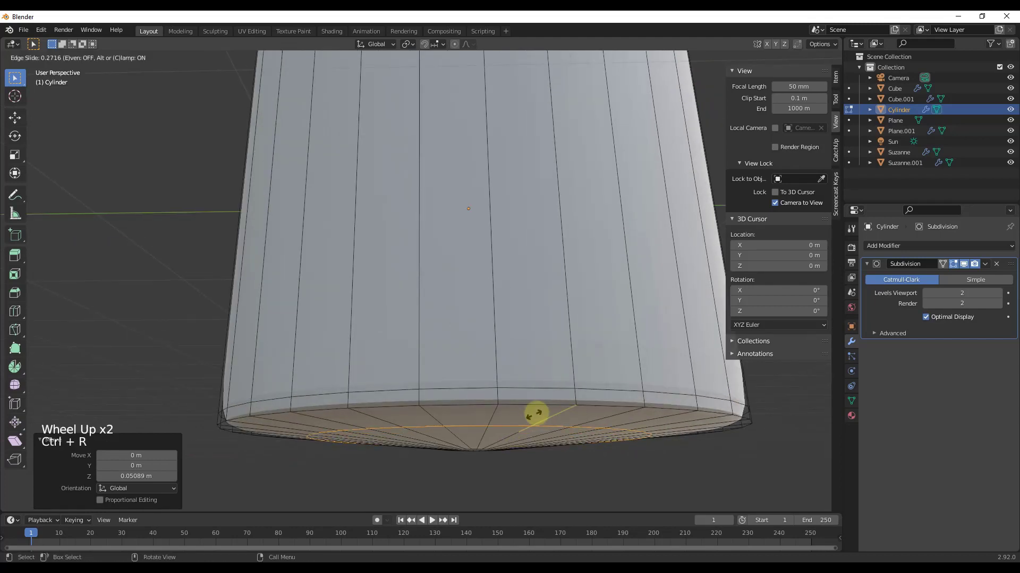
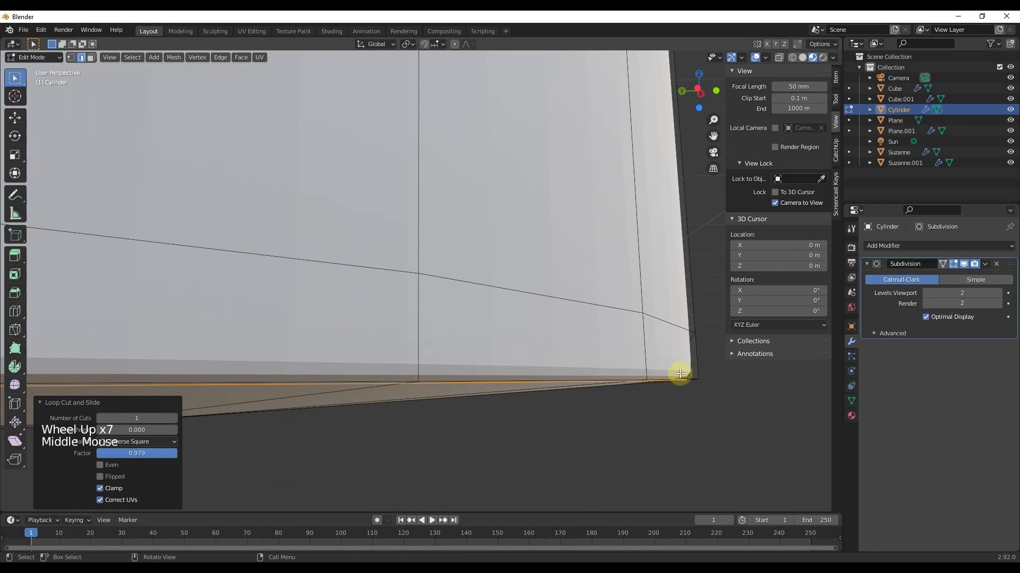
{"action": "scroll", "scroll_direction": "down", "scroll_amount": 3}
{"action": "scroll", "scroll_direction": "down", "scroll_amount": 3}
{"action": "middle_click", "coordinate": [529, 264]}
{"action": "middle_click", "coordinate": [509, 194]}
{"action": "scroll", "scroll_direction": "up", "scroll_amount": 3}
{"action": "scroll", "scroll_direction": "up", "scroll_amount": 3}
{"action": "key", "text": "ctrl+r"}
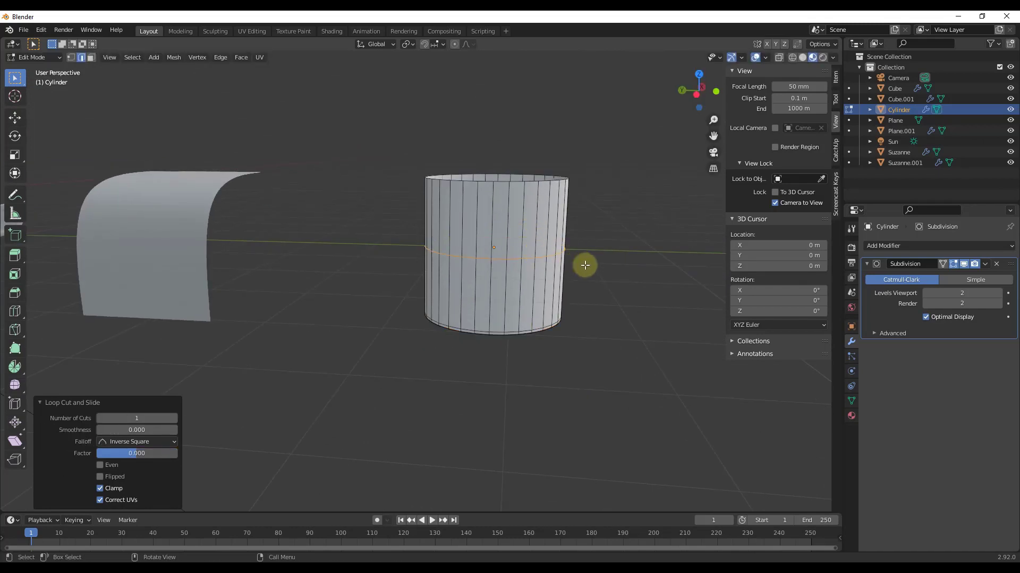
Flare the cup's middle loop outward and bevel it into a narrow sharp ridge.
{"action": "key", "text": "s"}
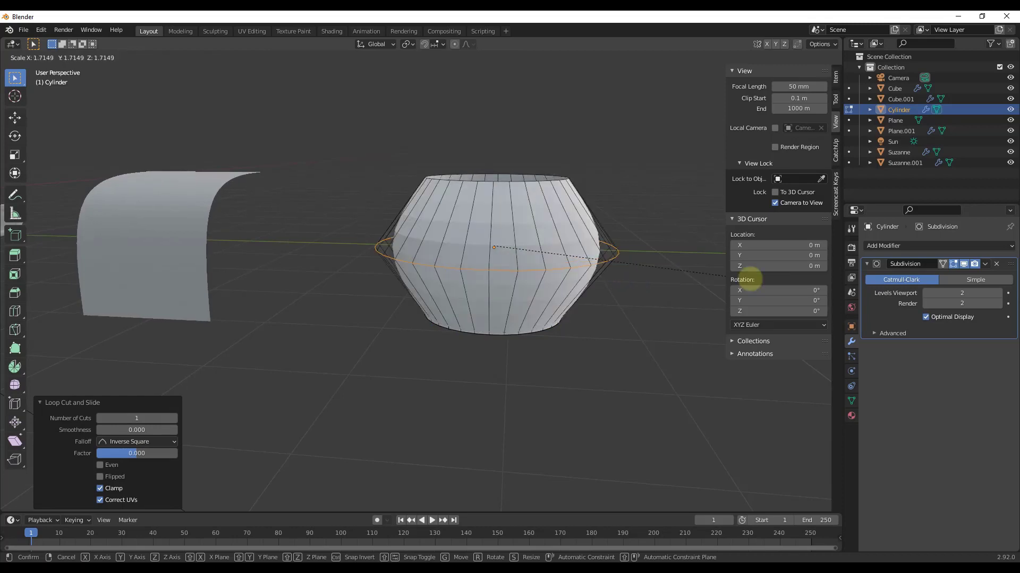
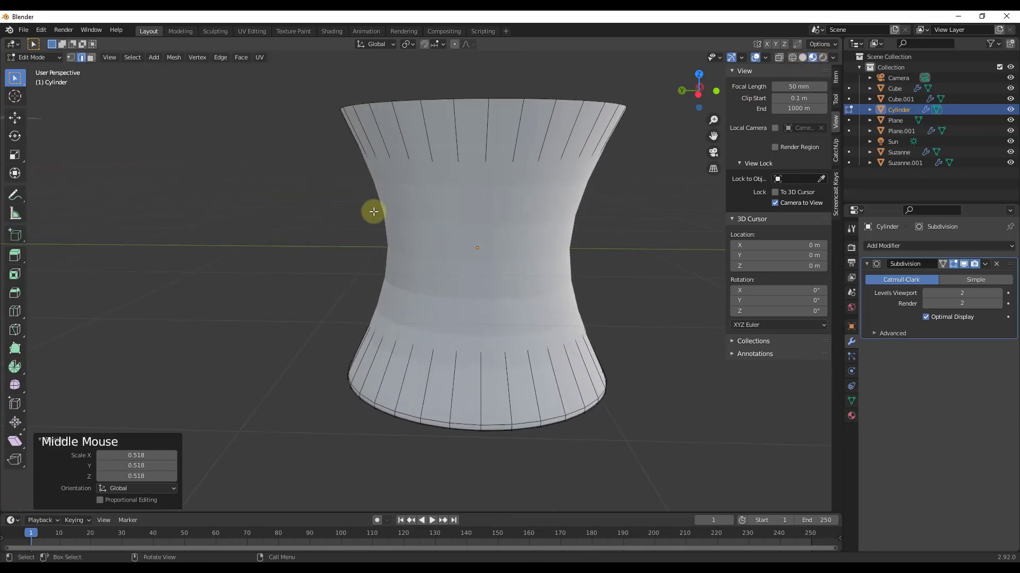
{"action": "key", "text": "z"}
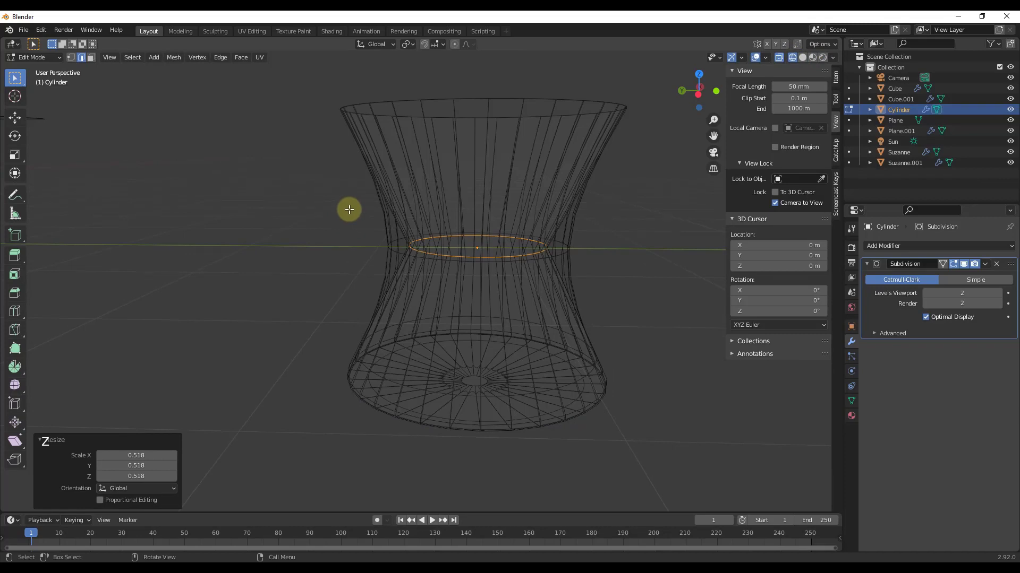
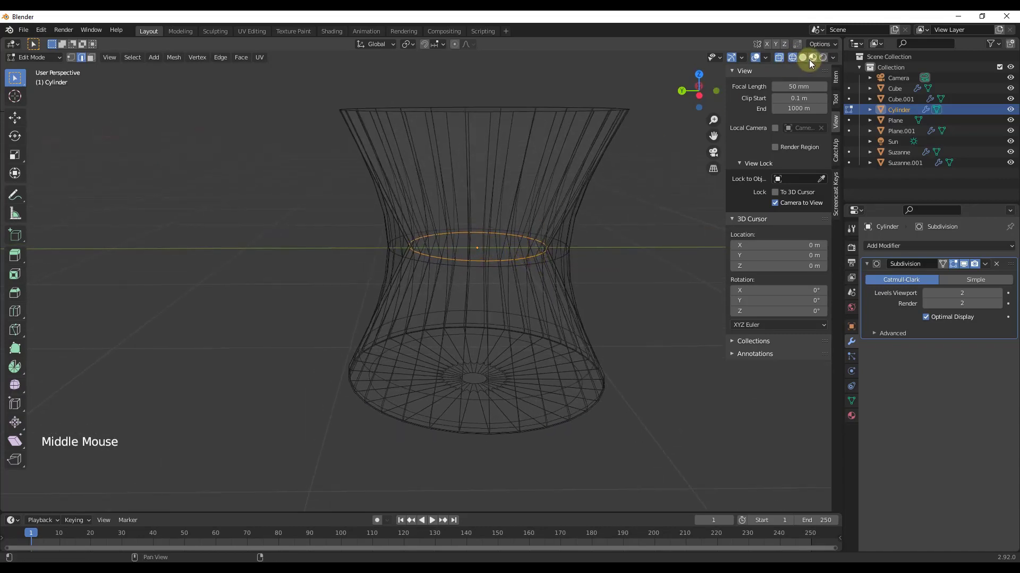
{"action": "left_click", "coordinate": [812, 65]}
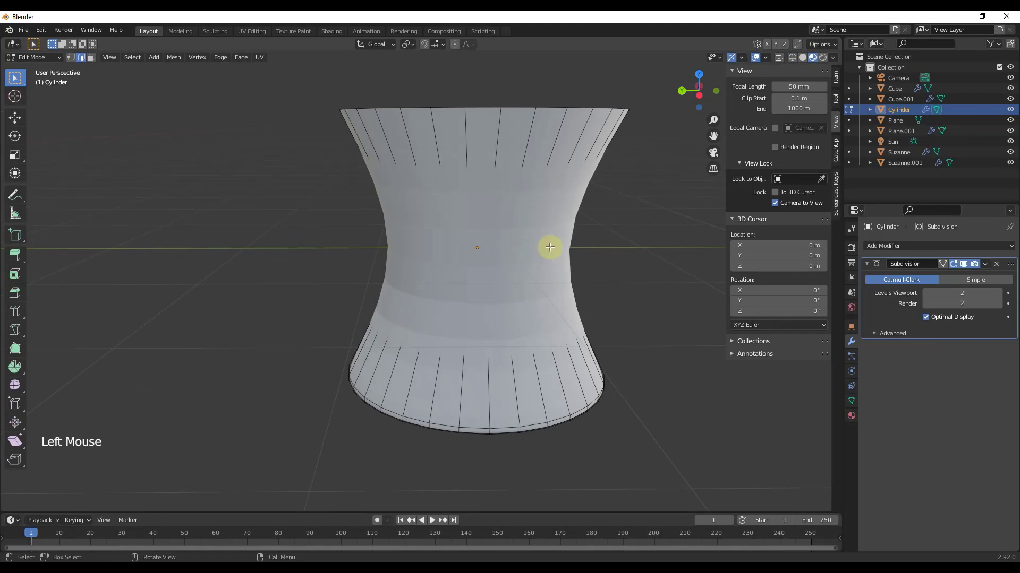
{"action": "key", "text": "s"}
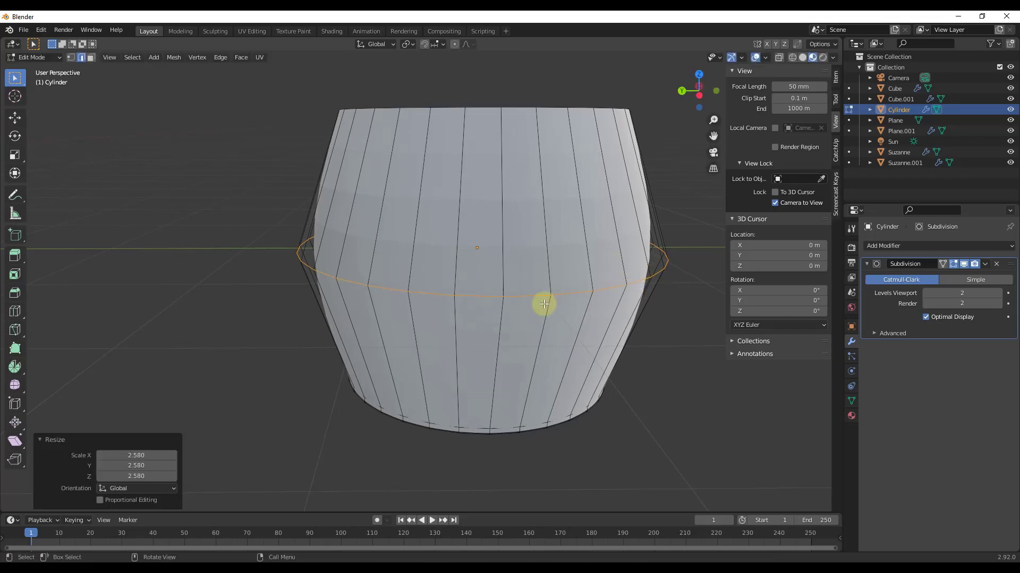
{"action": "key", "text": "ctrl+b"}
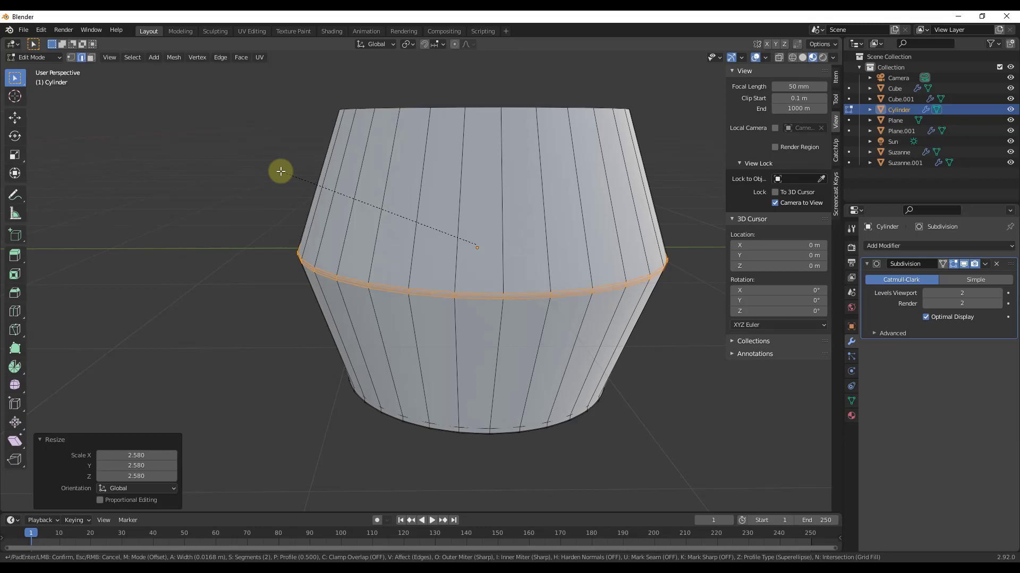
Add a new cylinder and move it along Y beside the other demo objects.
{"action": "scroll", "scroll_direction": "up", "scroll_amount": 3}
{"action": "scroll", "scroll_direction": "up", "scroll_amount": 3}
{"action": "scroll", "scroll_direction": "down", "scroll_amount": 3}
{"action": "scroll", "scroll_direction": "up", "scroll_amount": 3}
{"action": "scroll", "scroll_direction": "down", "scroll_amount": 3}
{"action": "key", "text": "g"}
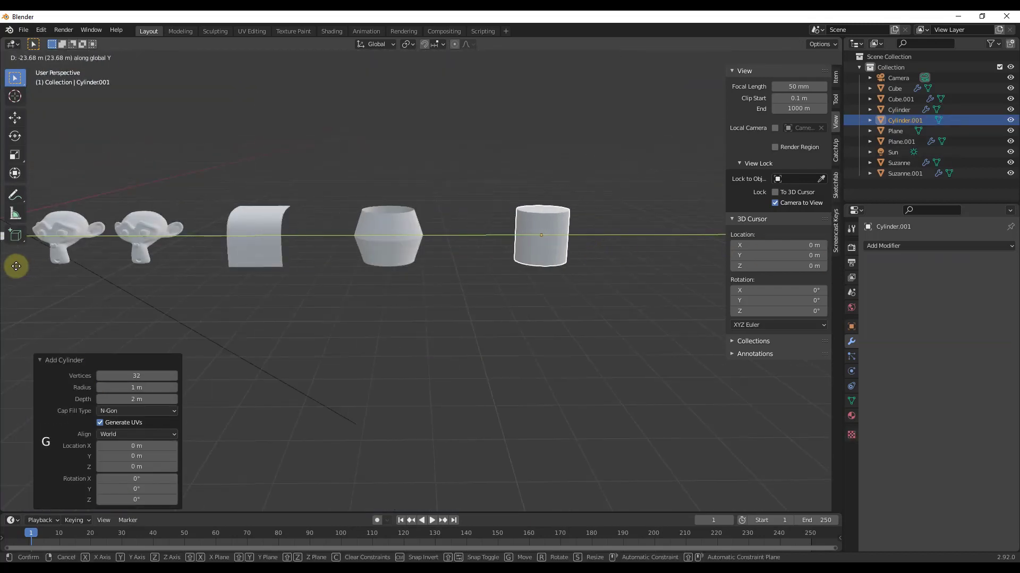
Bring up the Add Modifier list for the new cylinder to give it Subdivision Surface.
{"action": "scroll", "scroll_direction": "up", "scroll_amount": 3}
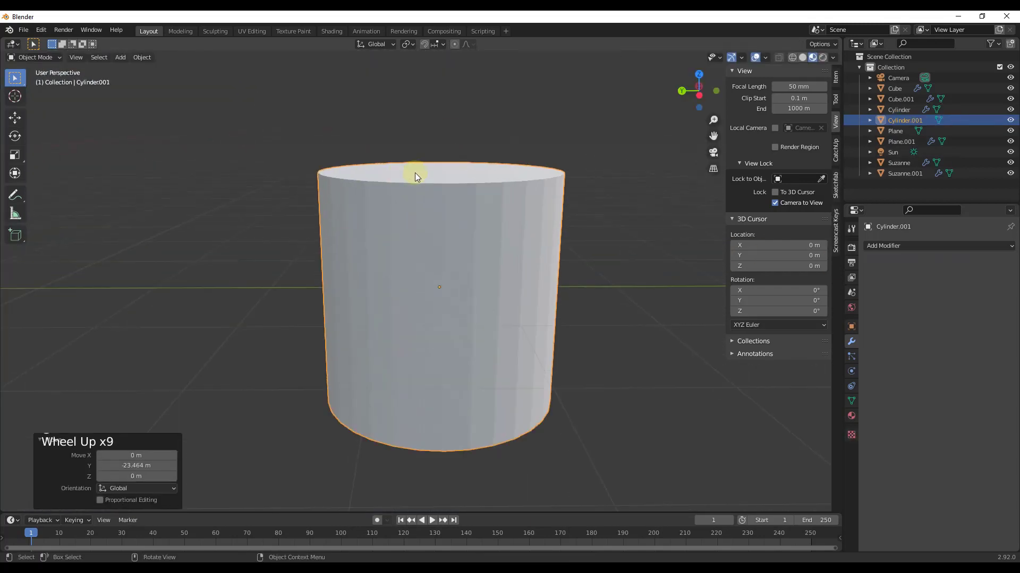
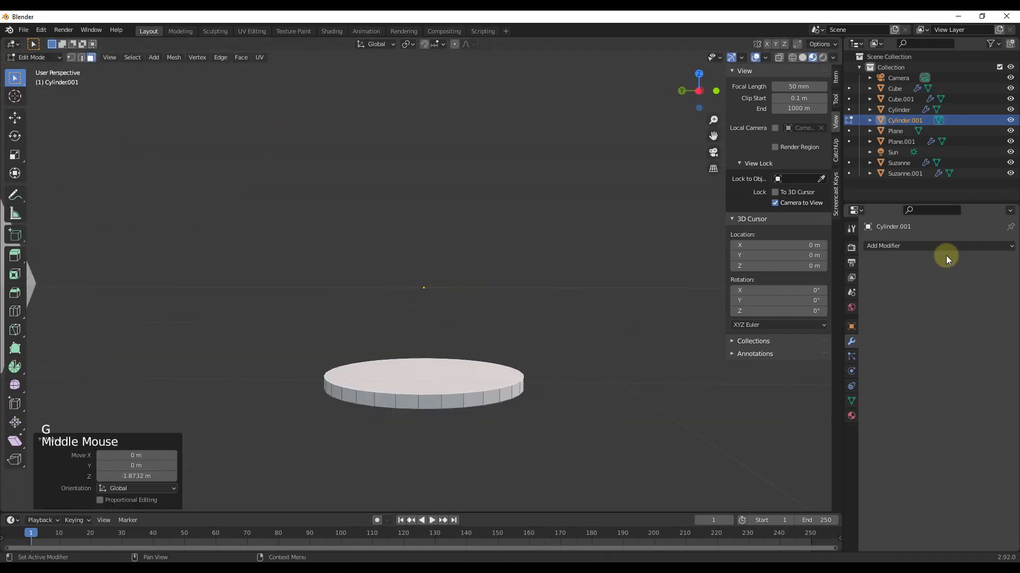
{"action": "left_click", "coordinate": [922, 248]}
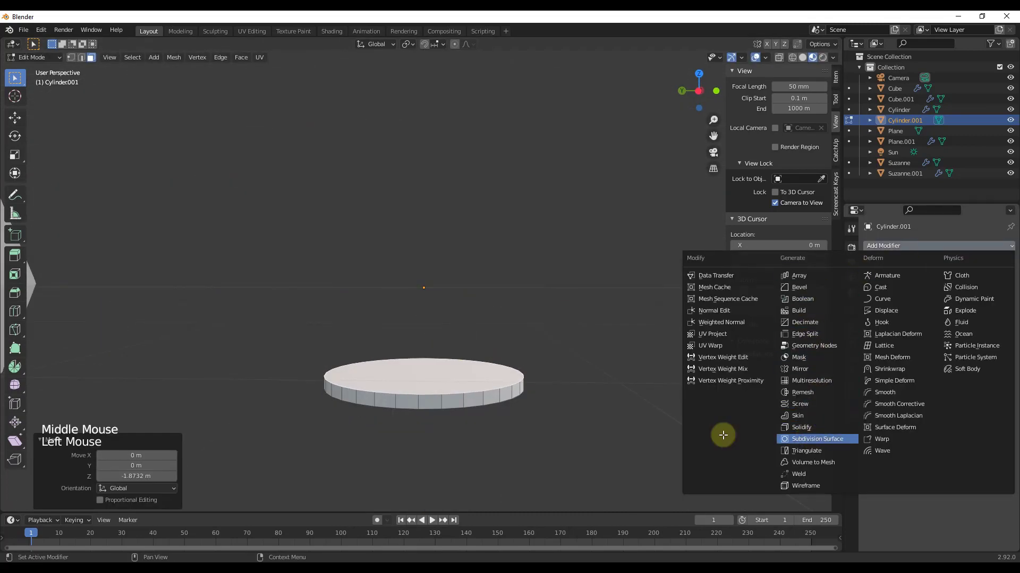
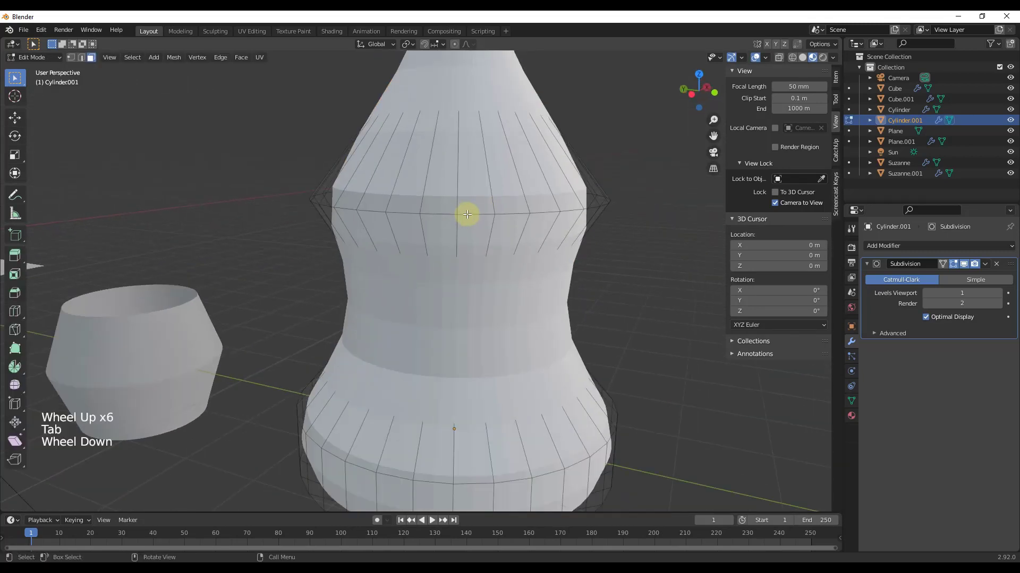
Select the horizontal loop around the bottle's shoulder and bevel it to tighten the curve.
{"action": "left_click", "coordinate": [468, 212]}
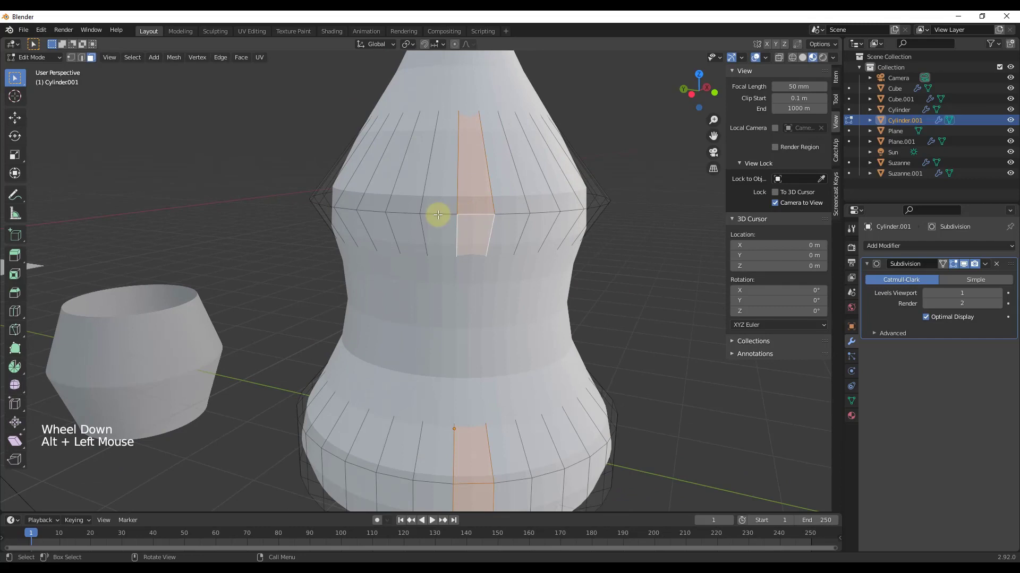
{"action": "key", "text": "2"}
{"action": "left_click", "coordinate": [443, 211]}
{"action": "key", "text": "ctrl+b"}
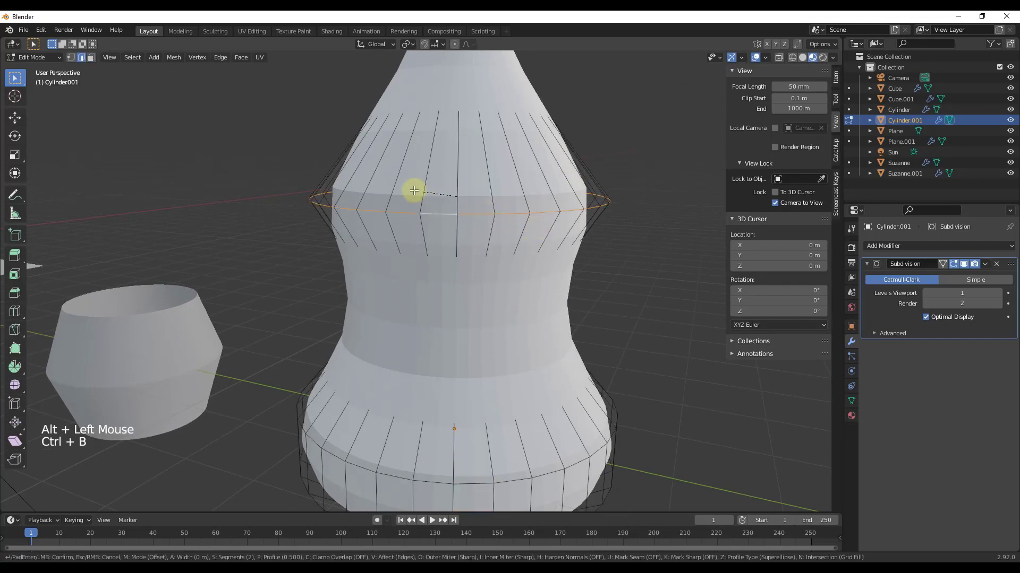